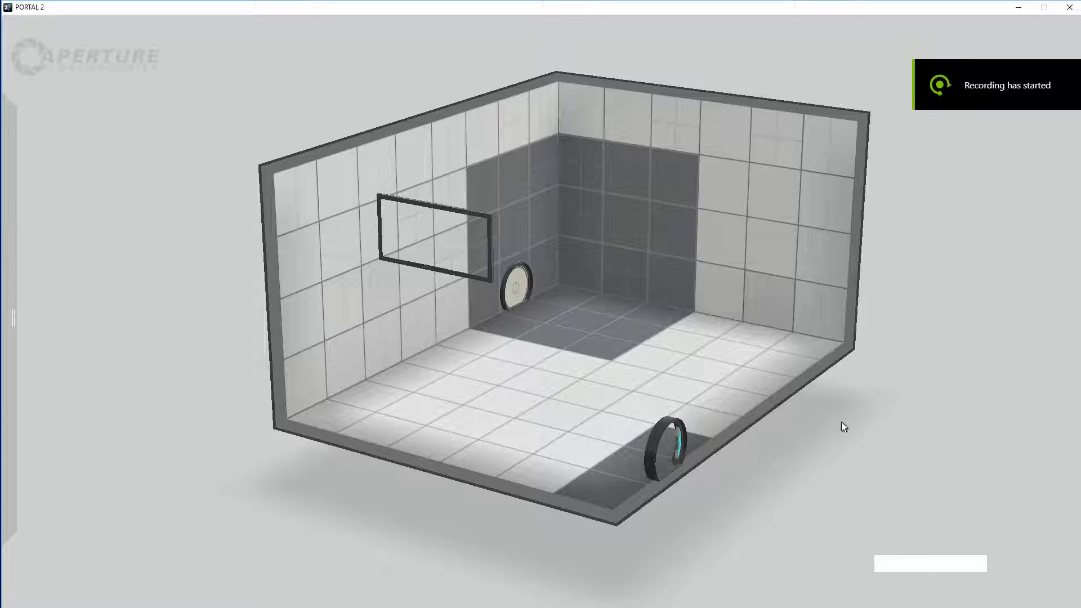
Select a pair of floor tiles near the back wall and adjust that floor region.
click(841, 444)
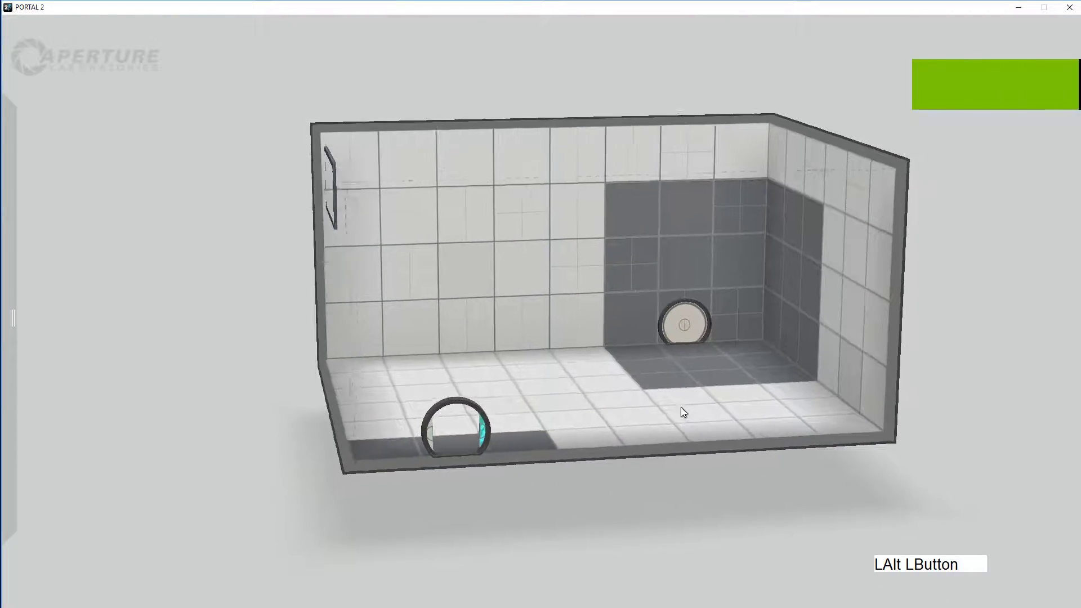
click(600, 448)
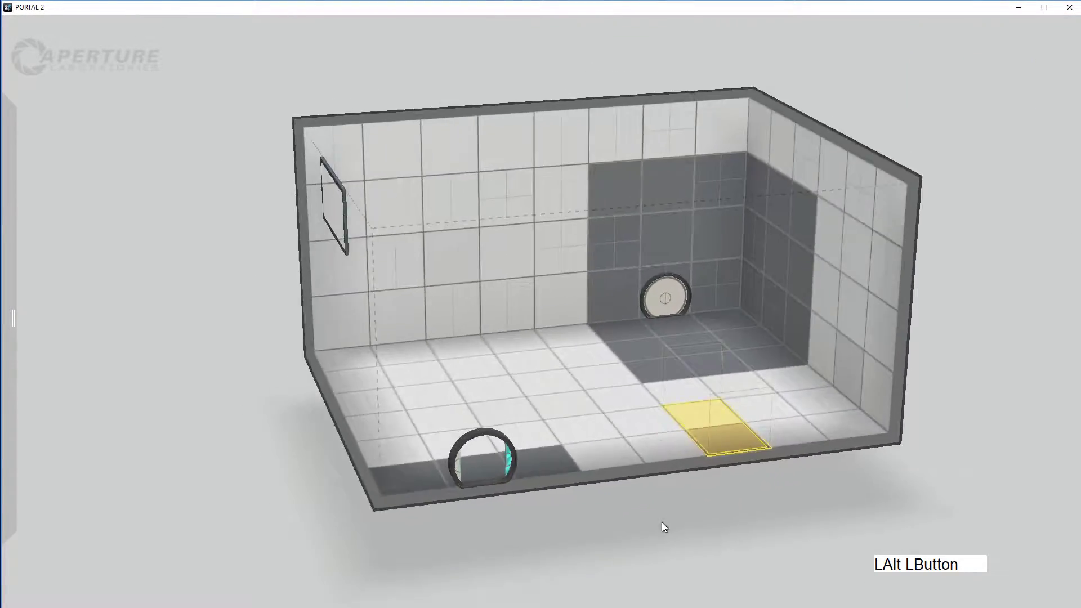
click(775, 490)
click(775, 517)
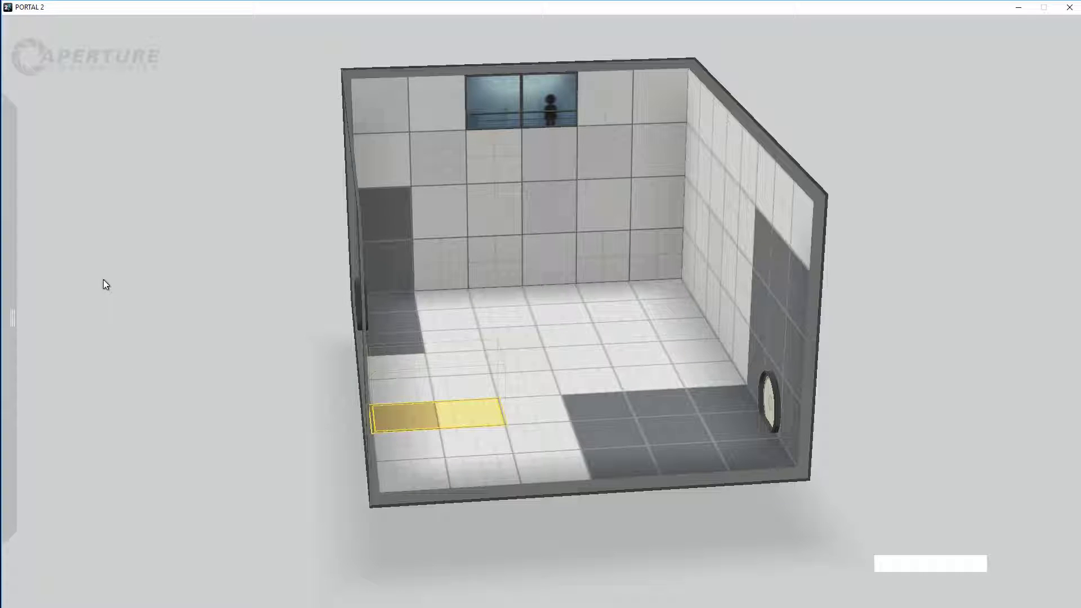
click(170, 405)
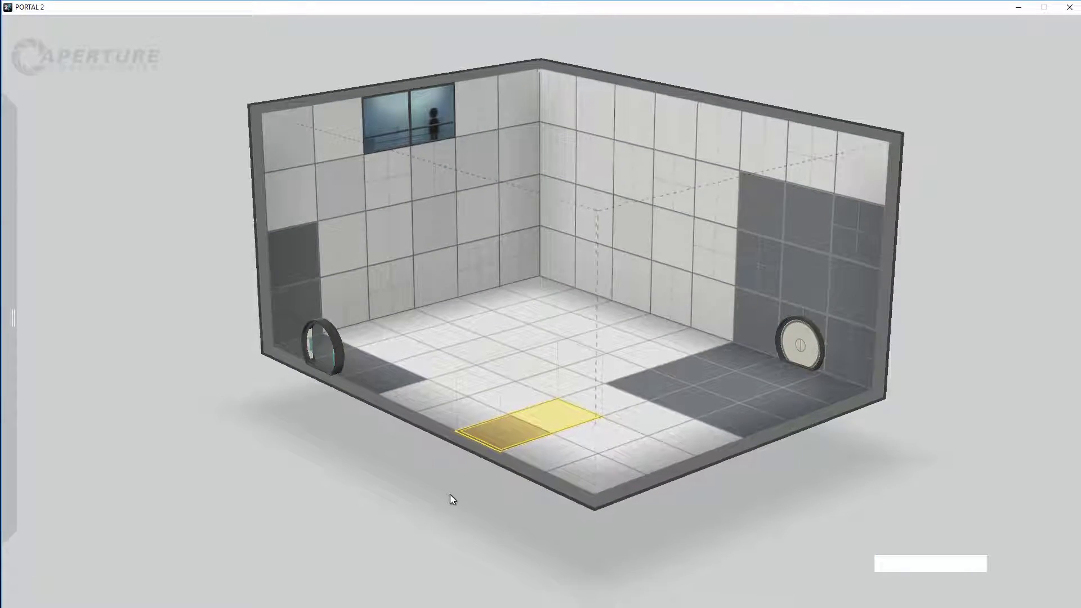
click(441, 498)
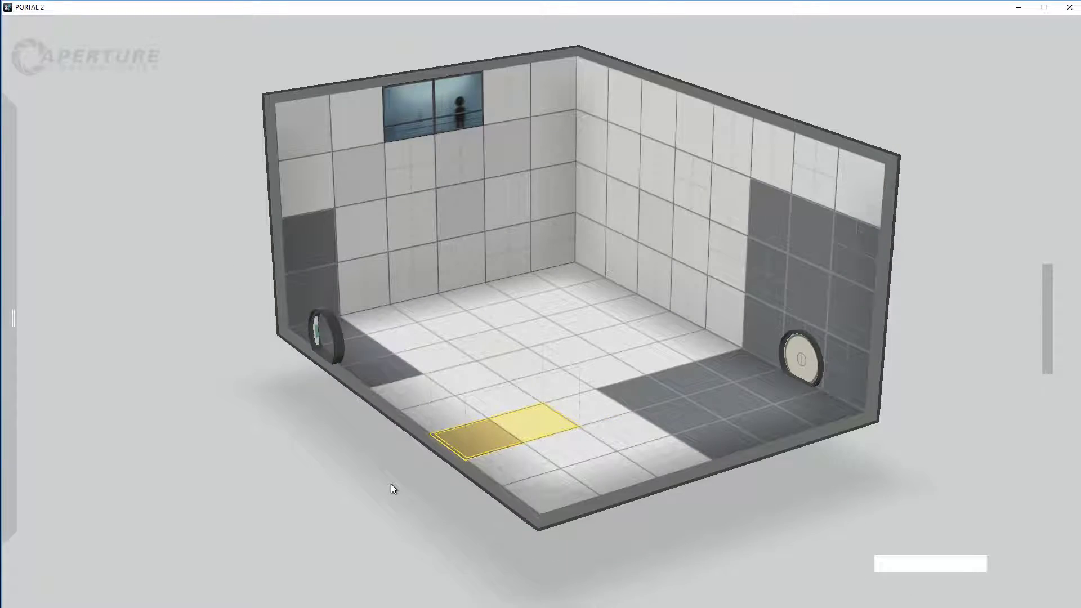
click(371, 496)
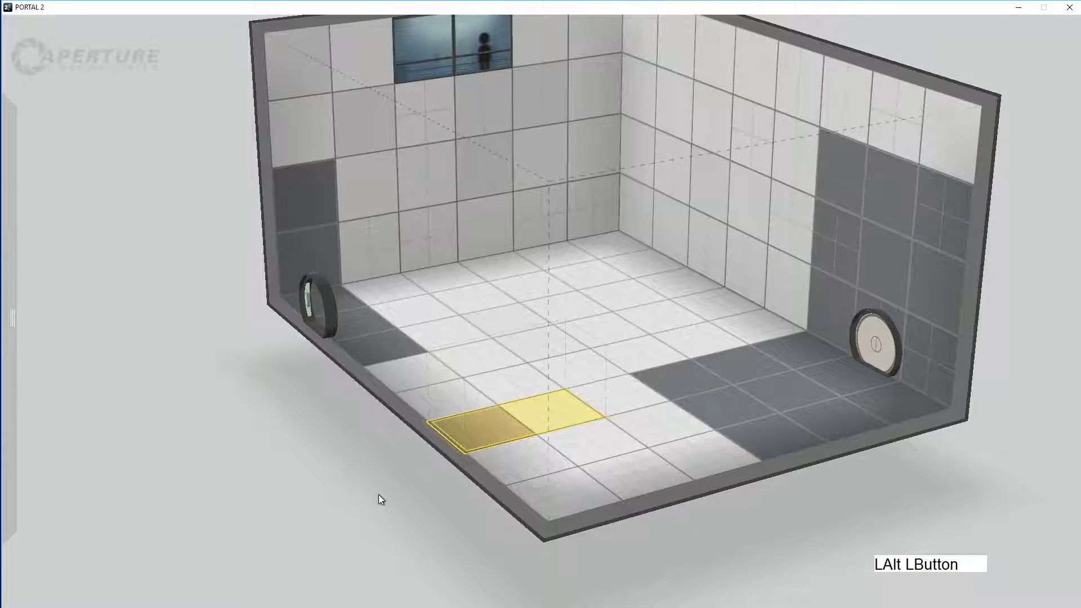
right_click(381, 497)
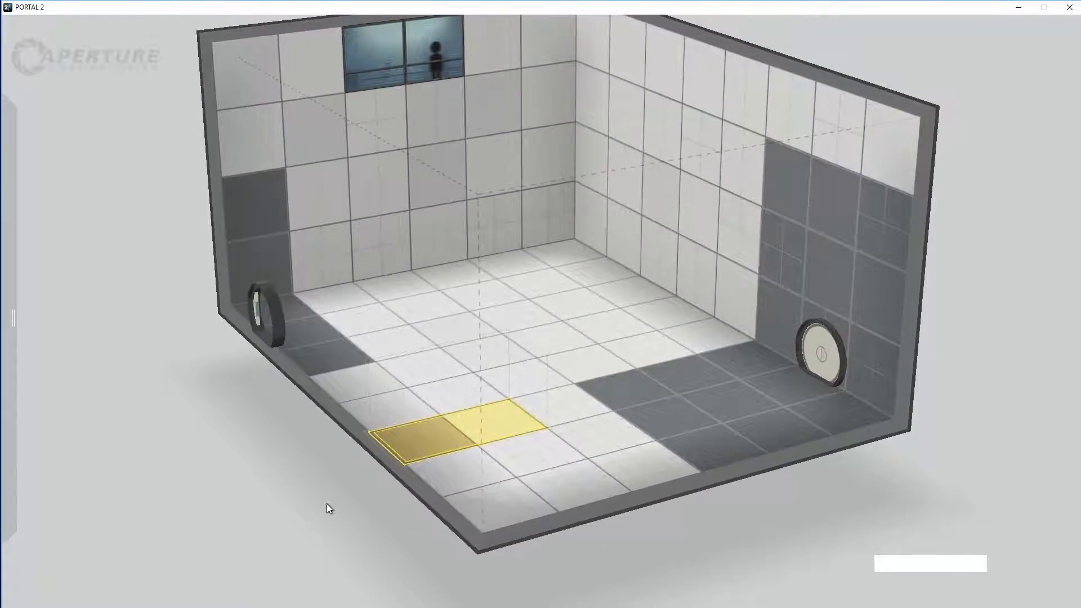
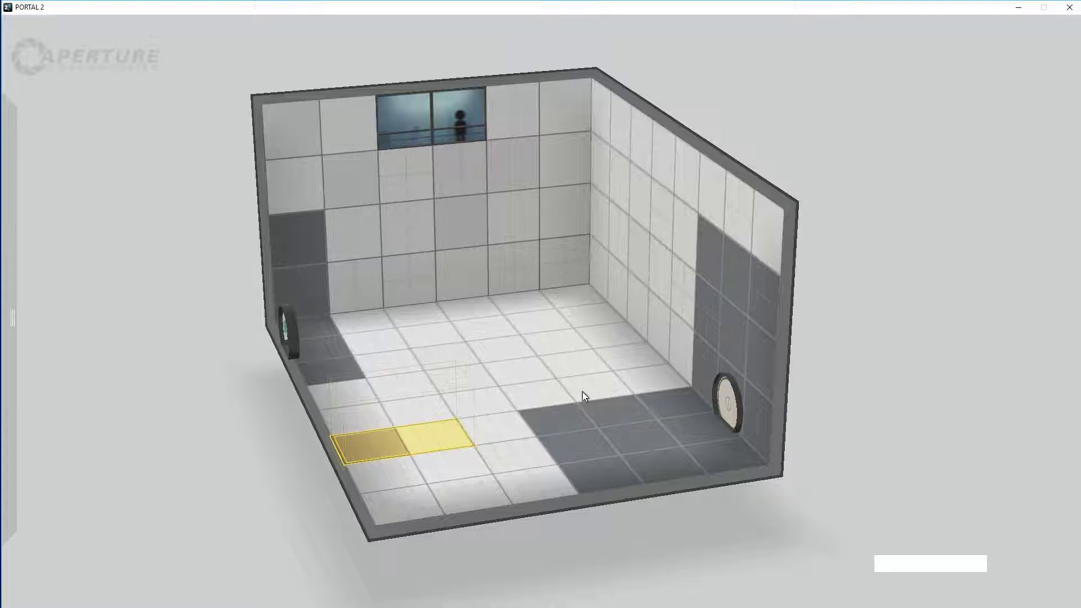
Move the entrance door from the side wall onto the back wall.
click(876, 450)
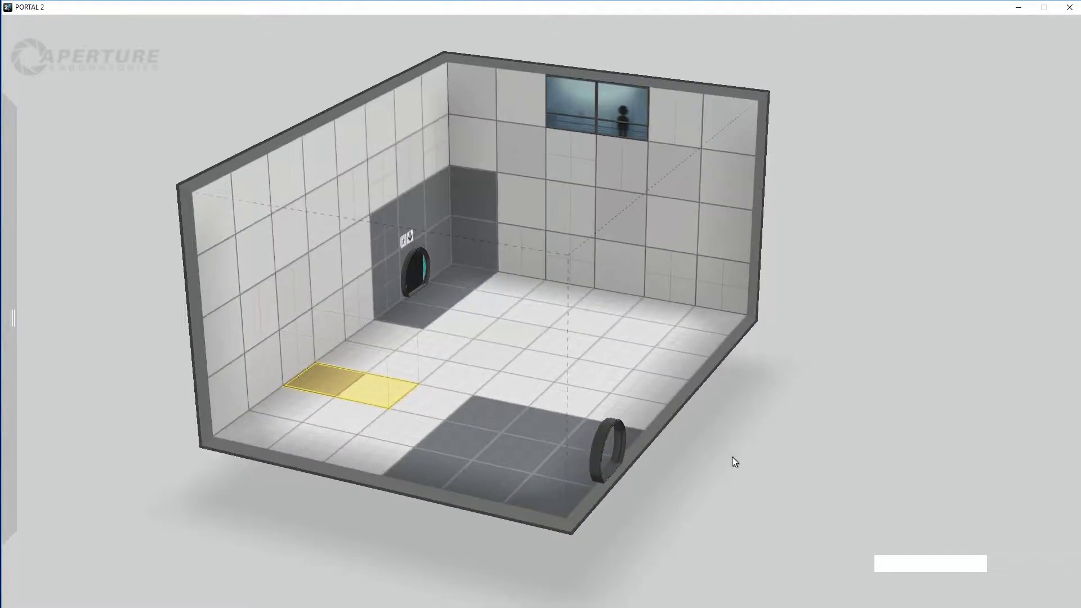
click(763, 462)
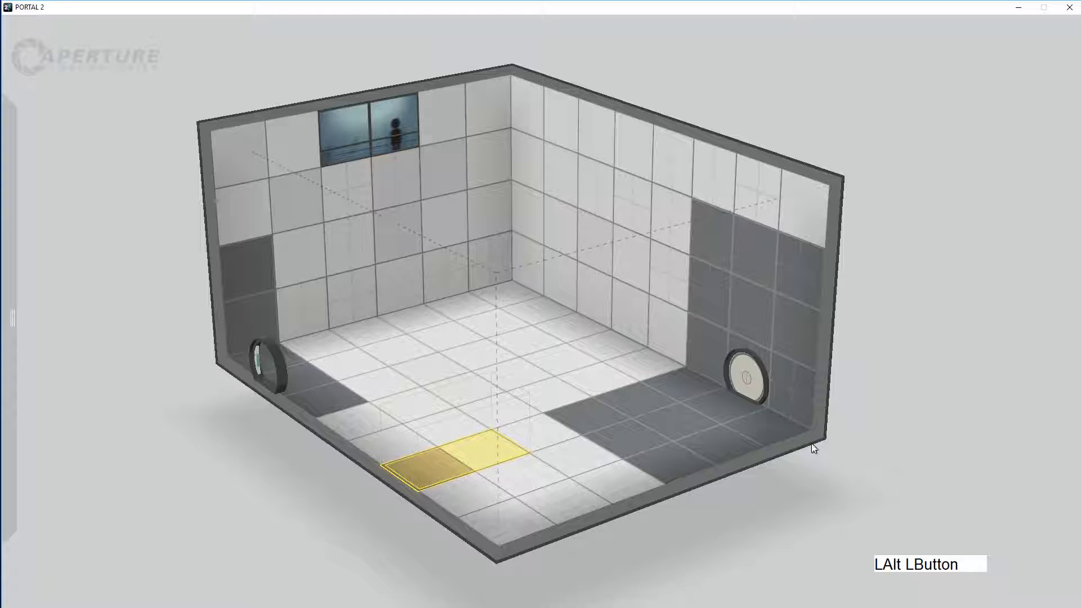
click(761, 390)
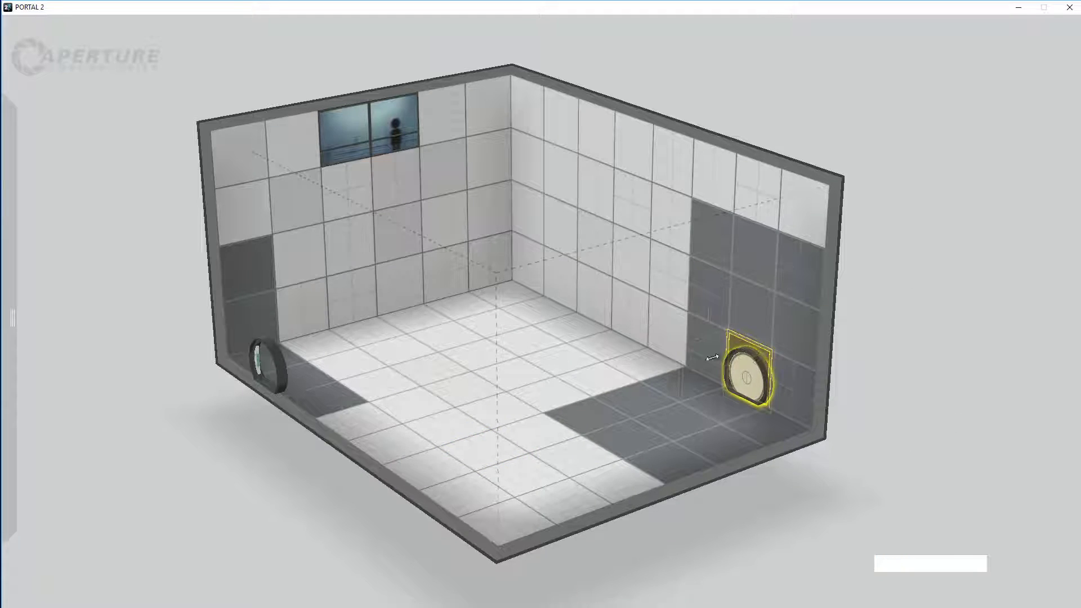
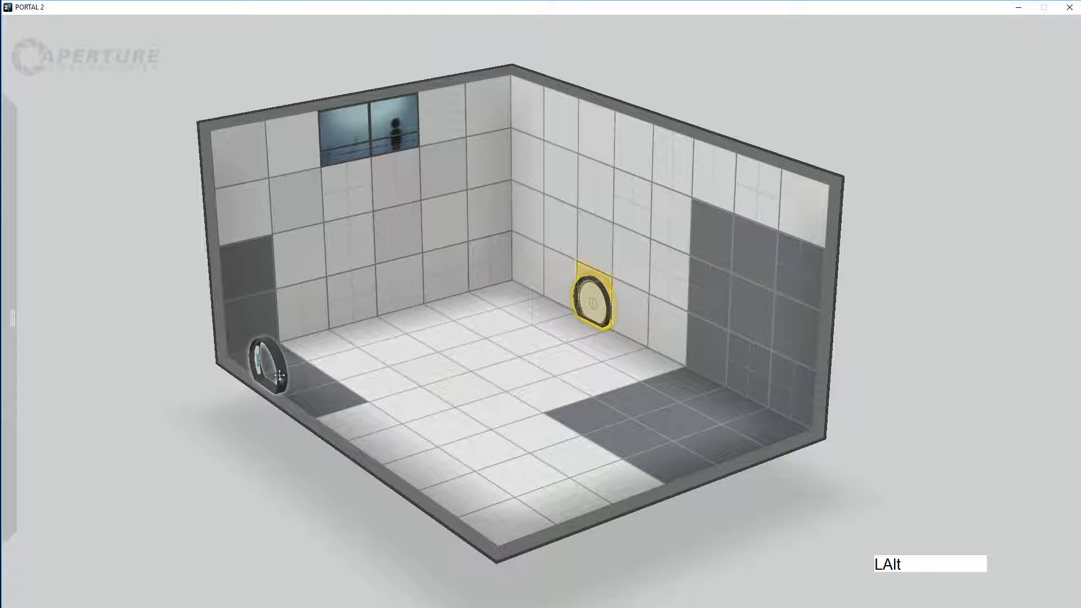
click(727, 332)
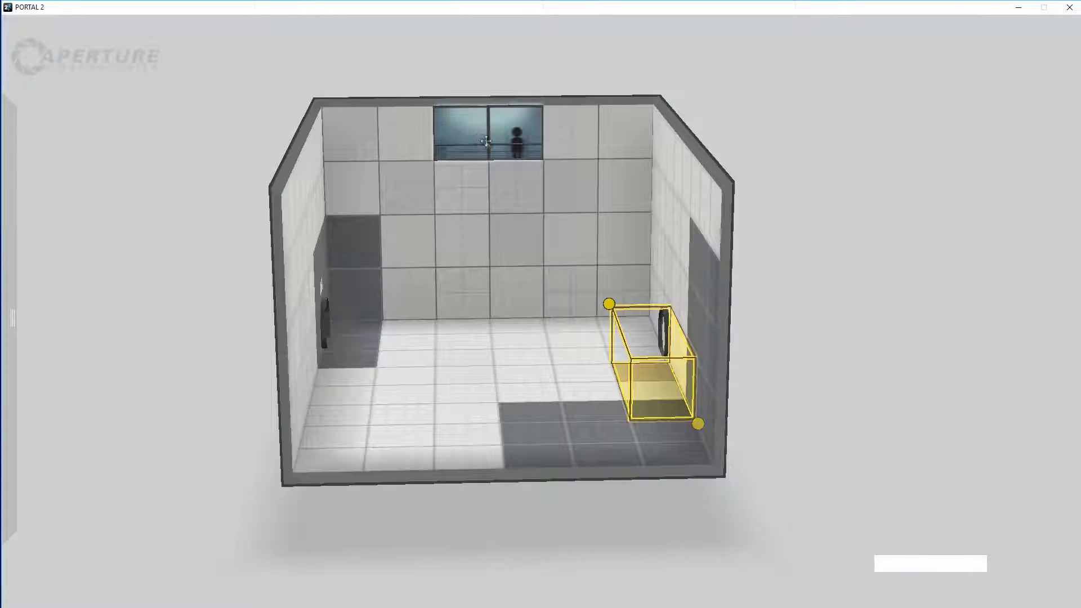
Select a block of floor tiles in the right half of the chamber.
click(809, 286)
click(866, 429)
click(844, 438)
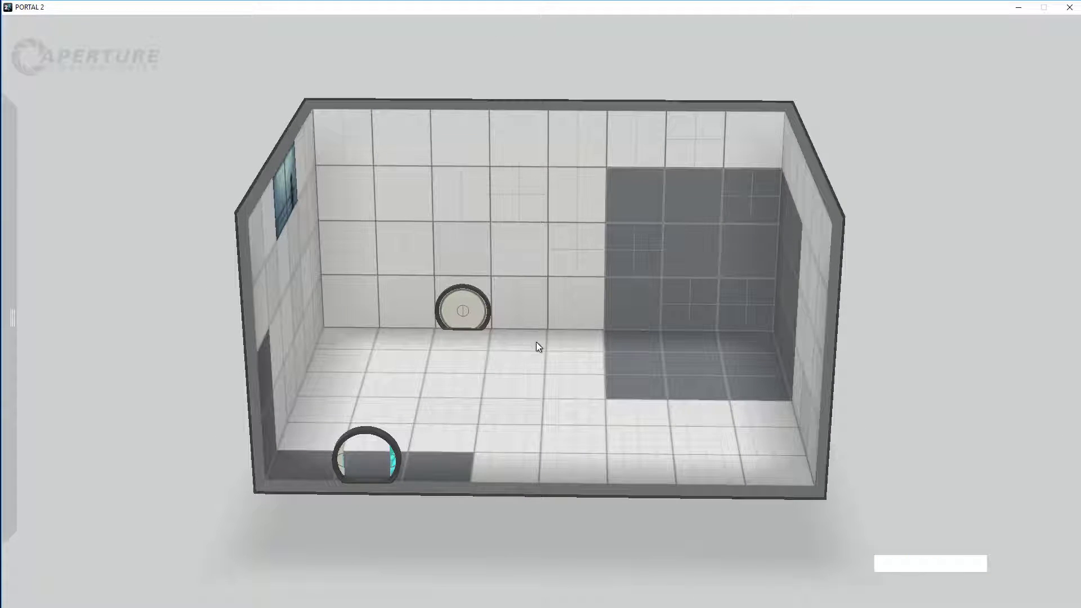
click(583, 346)
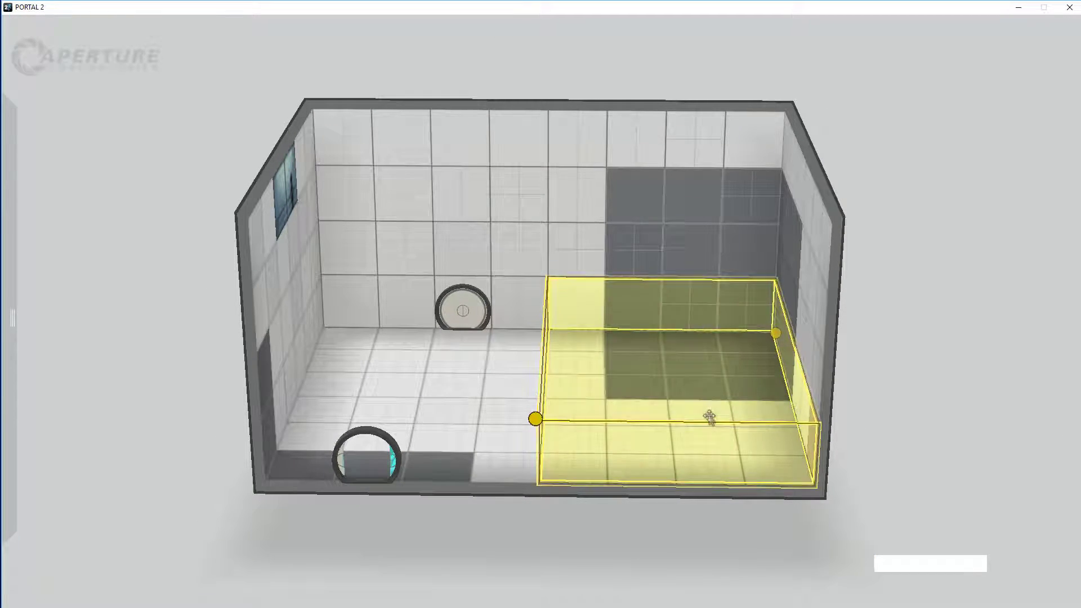
click(866, 436)
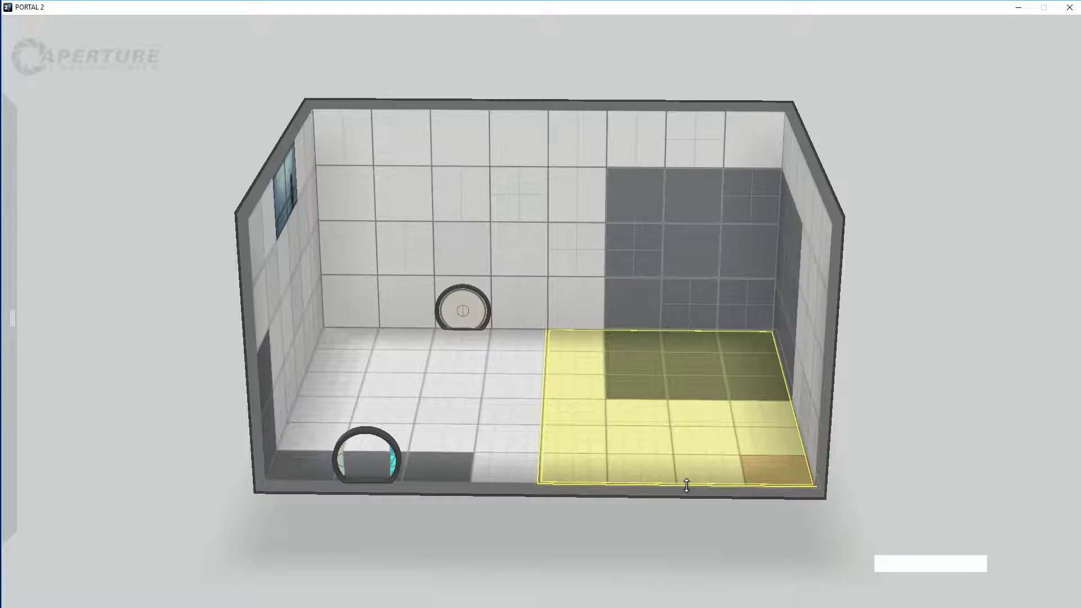
Narrow the chamber at the selected six-tile floor patch and bring up the Items palette.
click(687, 484)
click(633, 402)
click(272, 435)
click(565, 472)
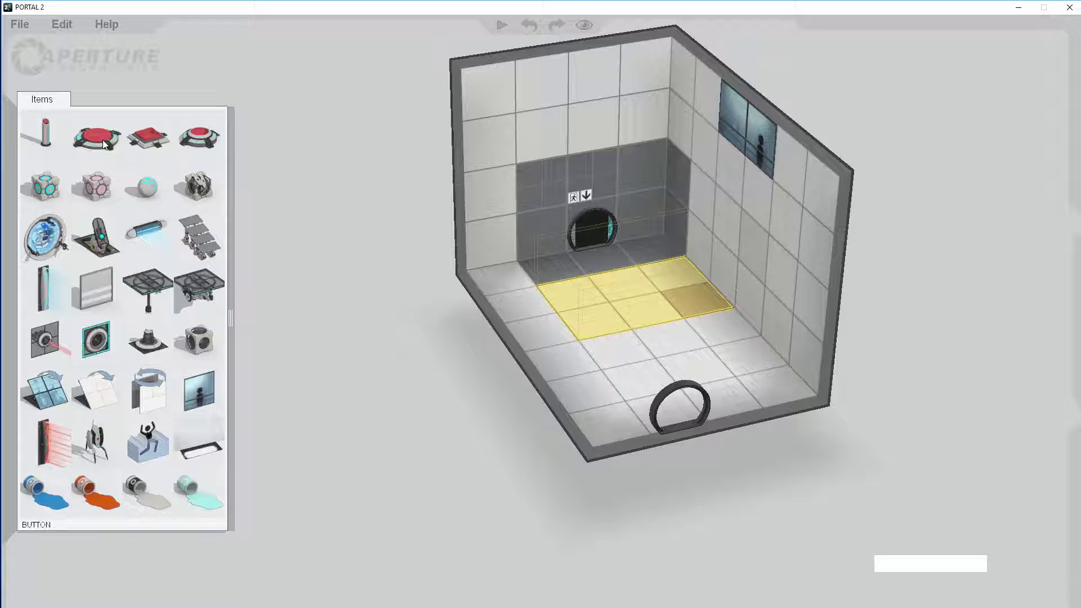
Place a floor Button beside the exit door and wire it to open the exit.
click(106, 138)
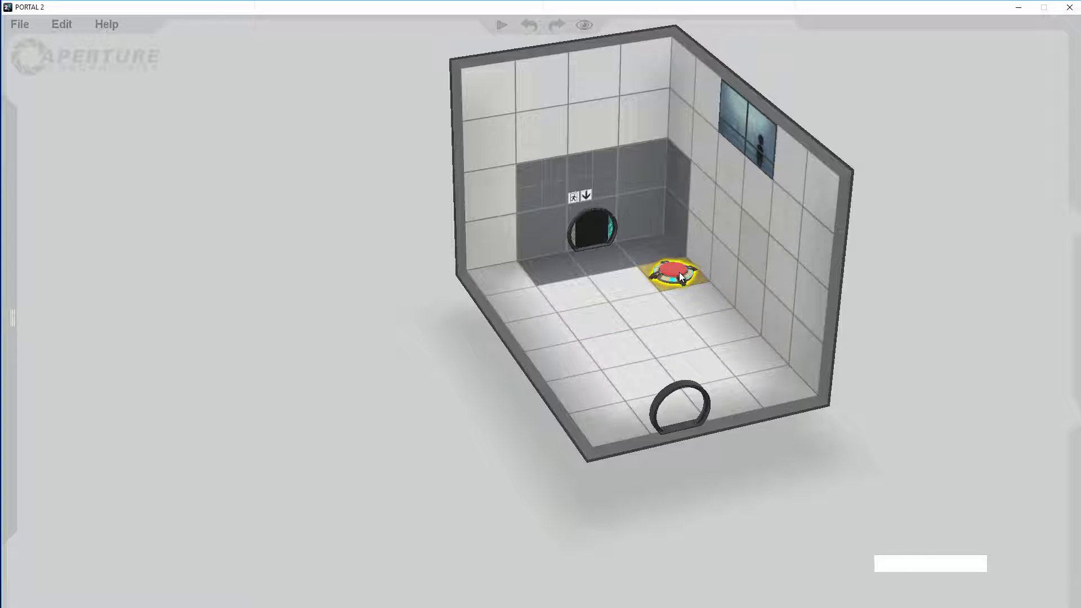
click(683, 271)
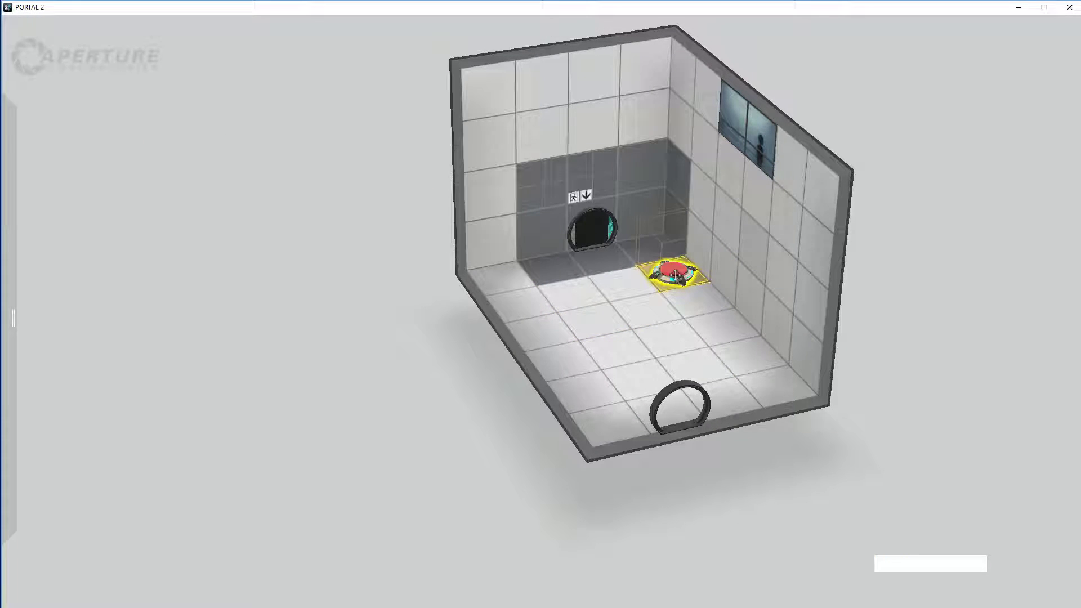
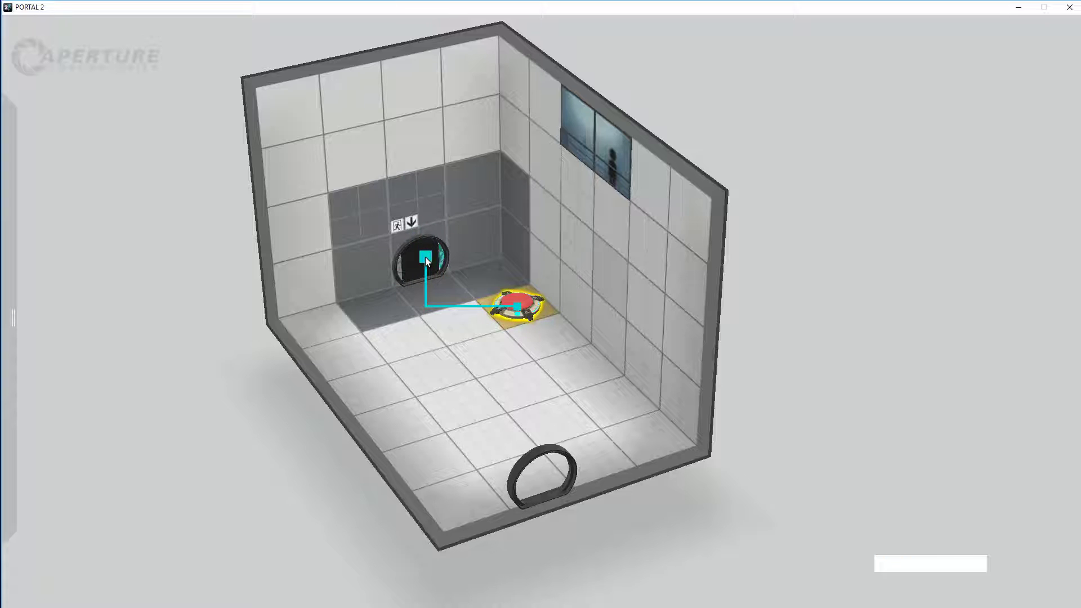
click(429, 255)
click(814, 458)
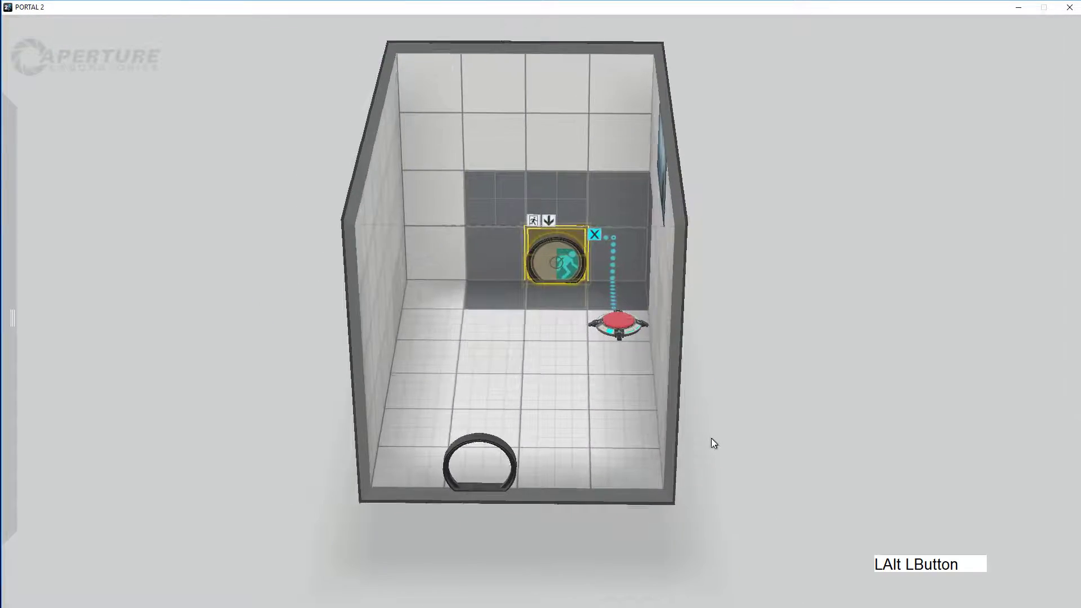
click(779, 436)
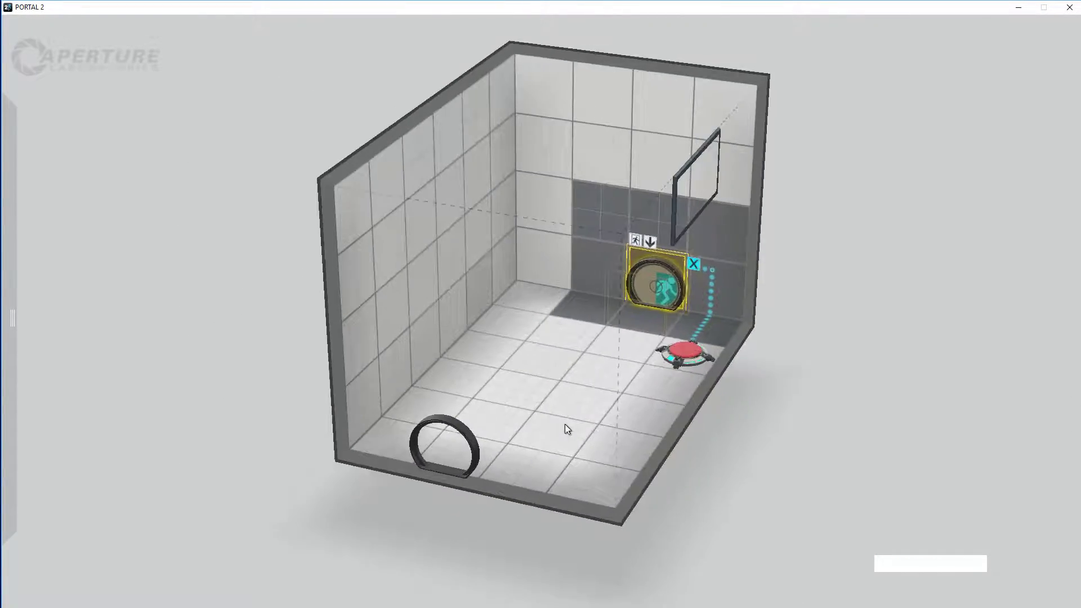
click(733, 439)
click(820, 389)
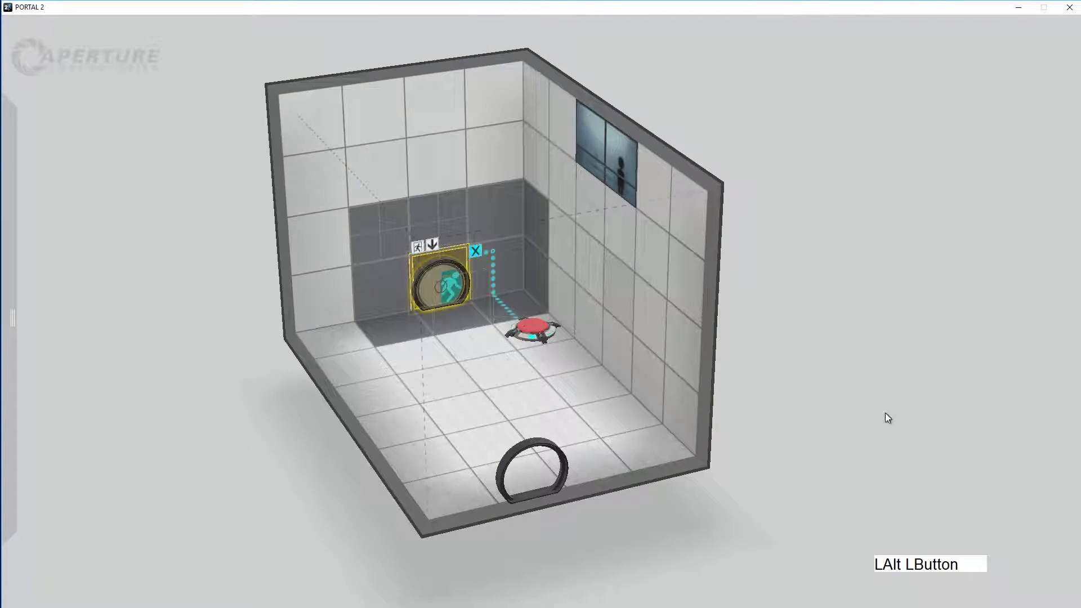
click(799, 408)
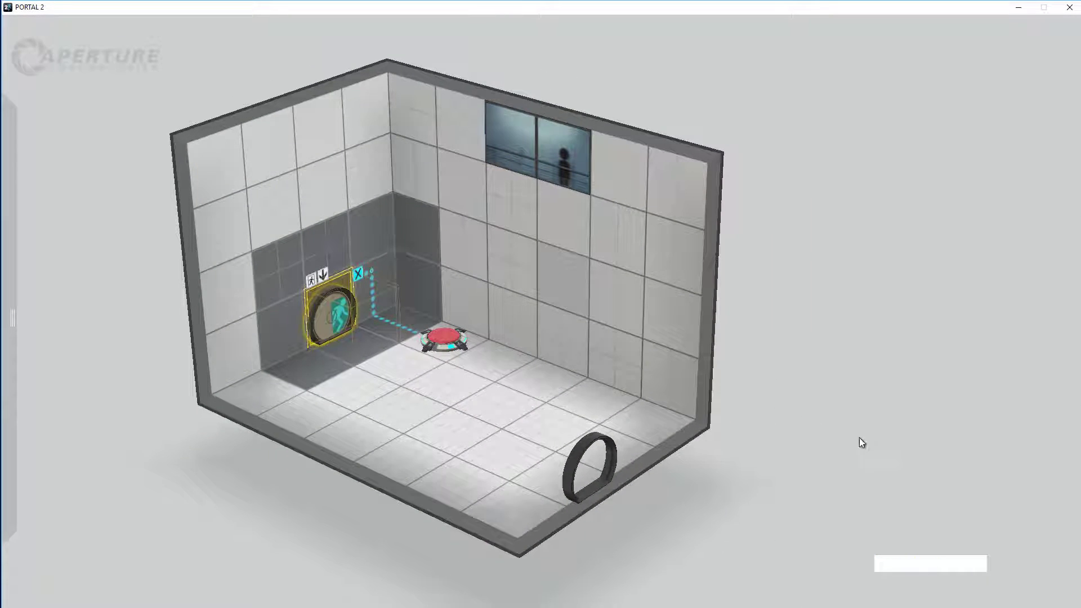
click(752, 457)
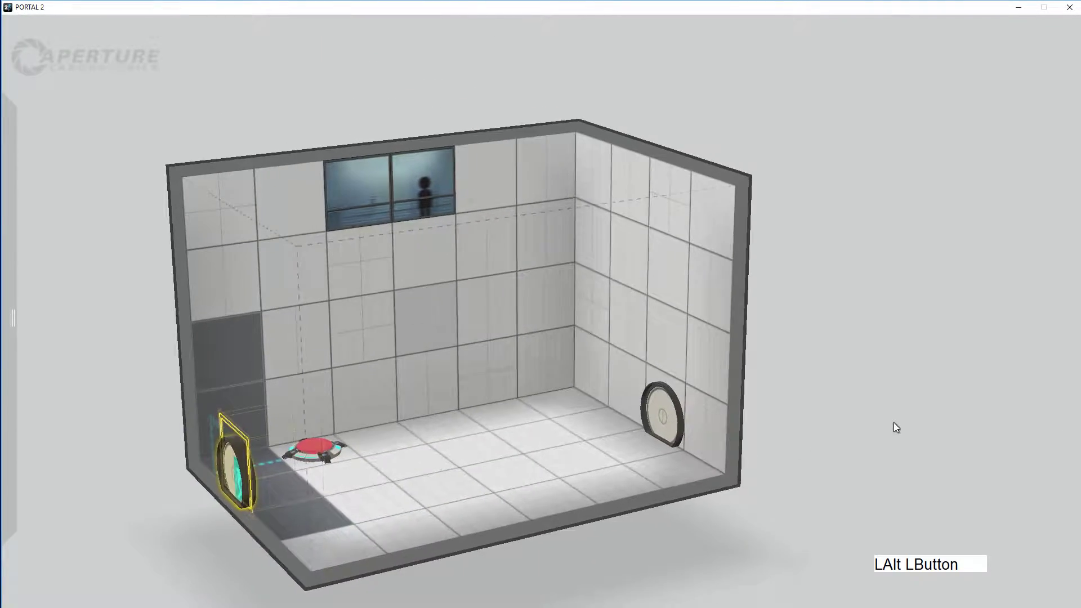
click(727, 485)
click(818, 465)
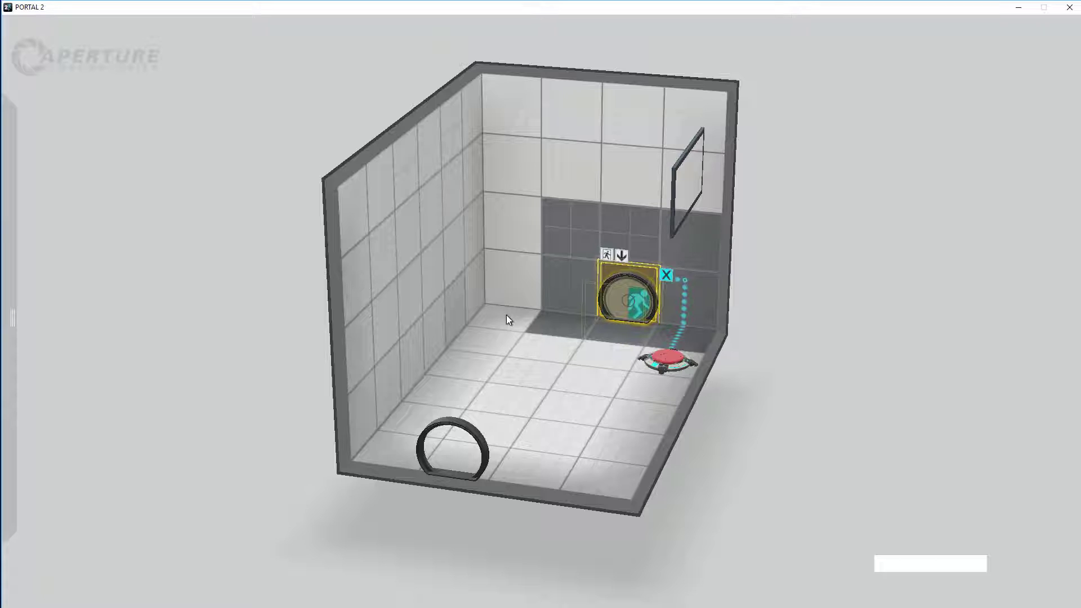
click(679, 379)
click(516, 320)
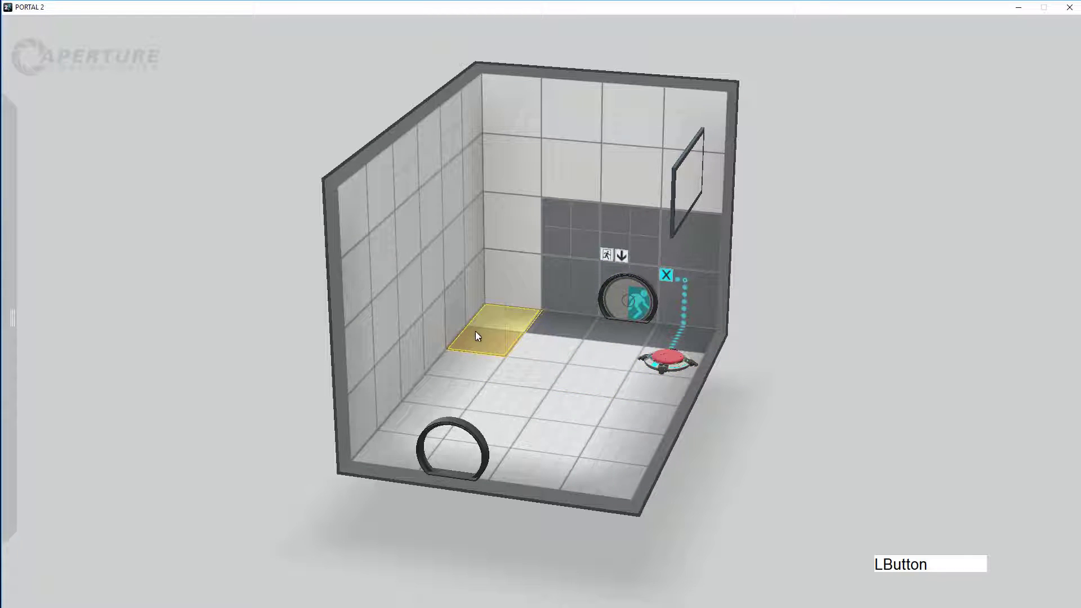
Raise the back-corner floor tiles two units into a ledge beside the exit and widen it.
click(527, 332)
click(802, 371)
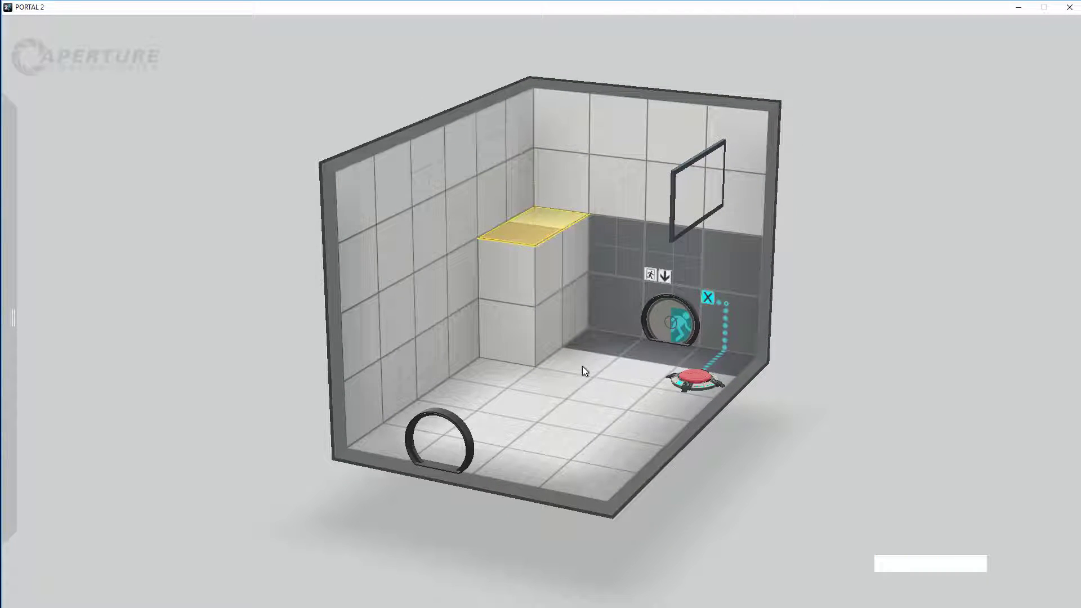
click(602, 341)
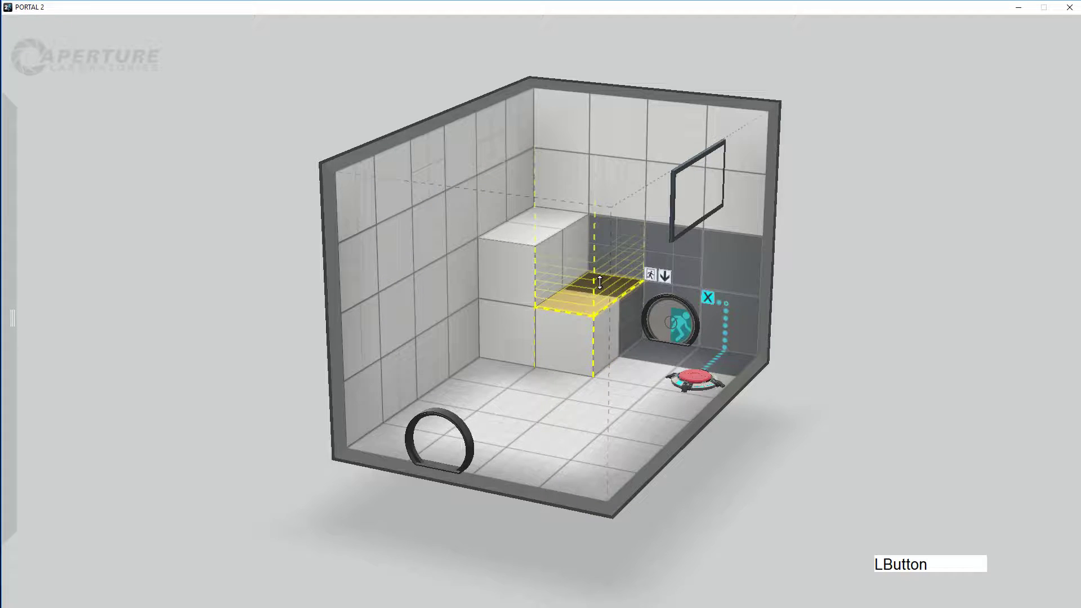
click(816, 391)
click(427, 359)
click(716, 568)
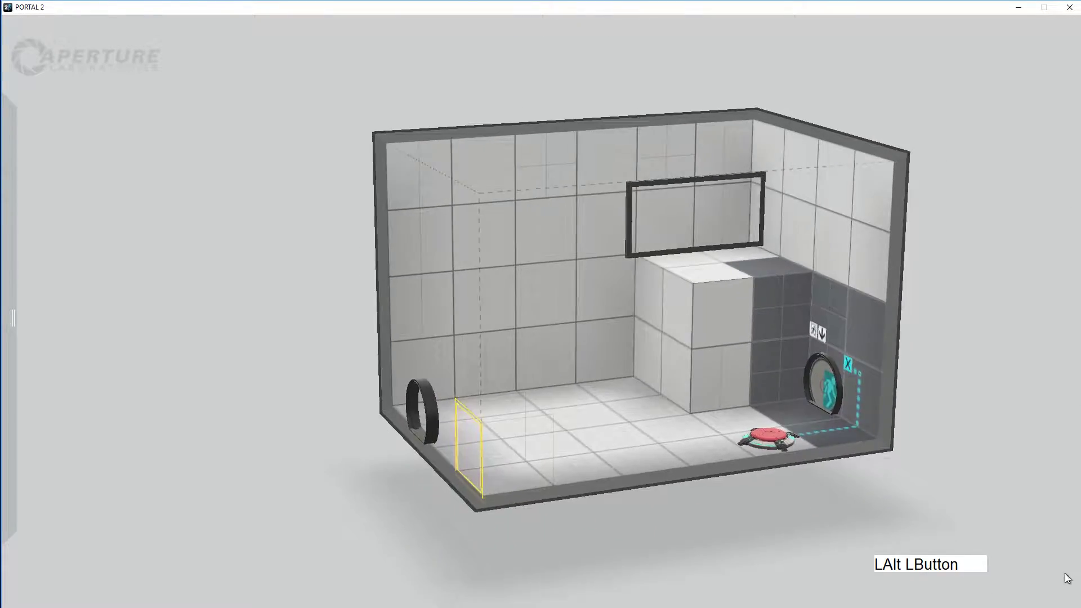
click(728, 549)
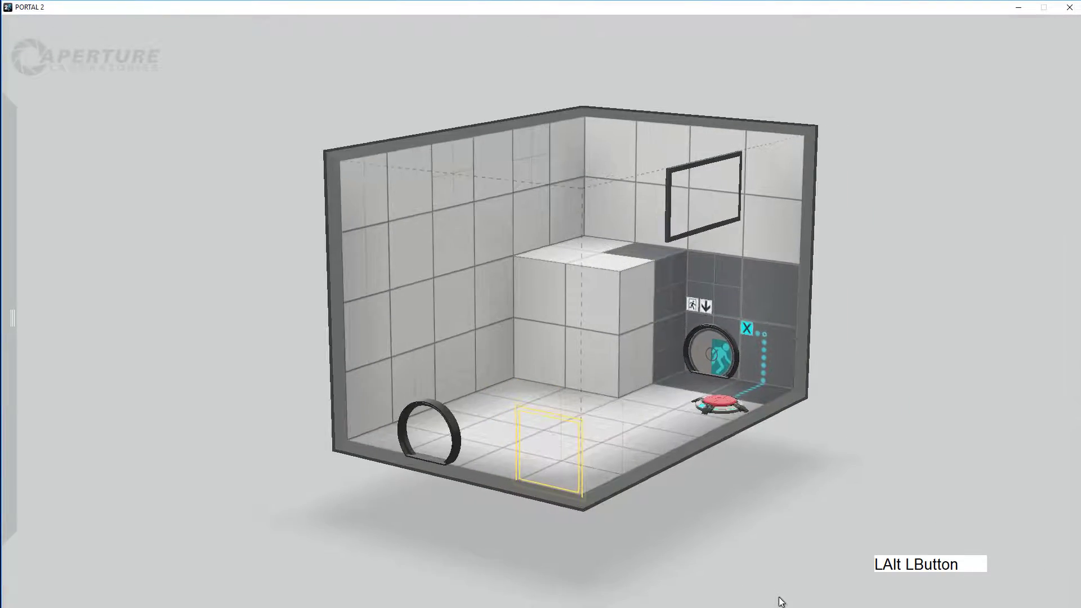
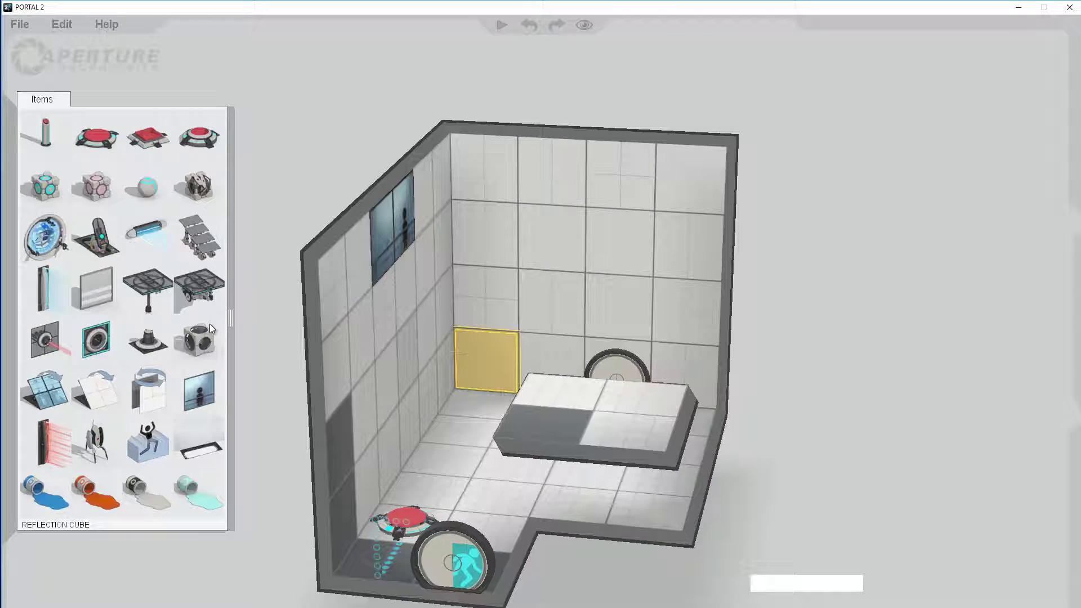
Place a cube dropper from the Items palette above a floor tile and check its placement.
click(53, 186)
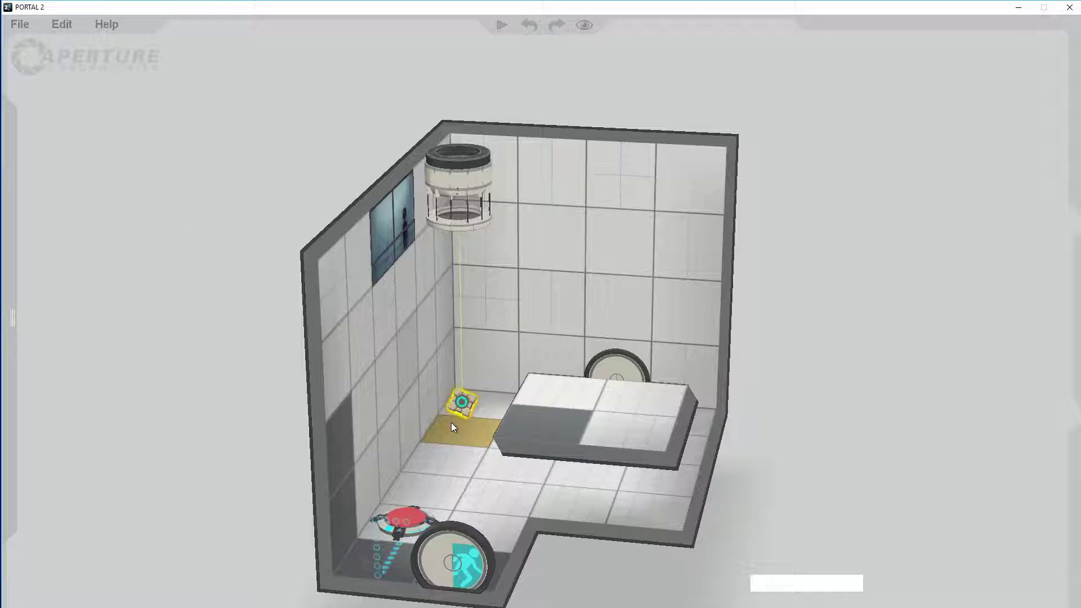
click(454, 420)
click(834, 455)
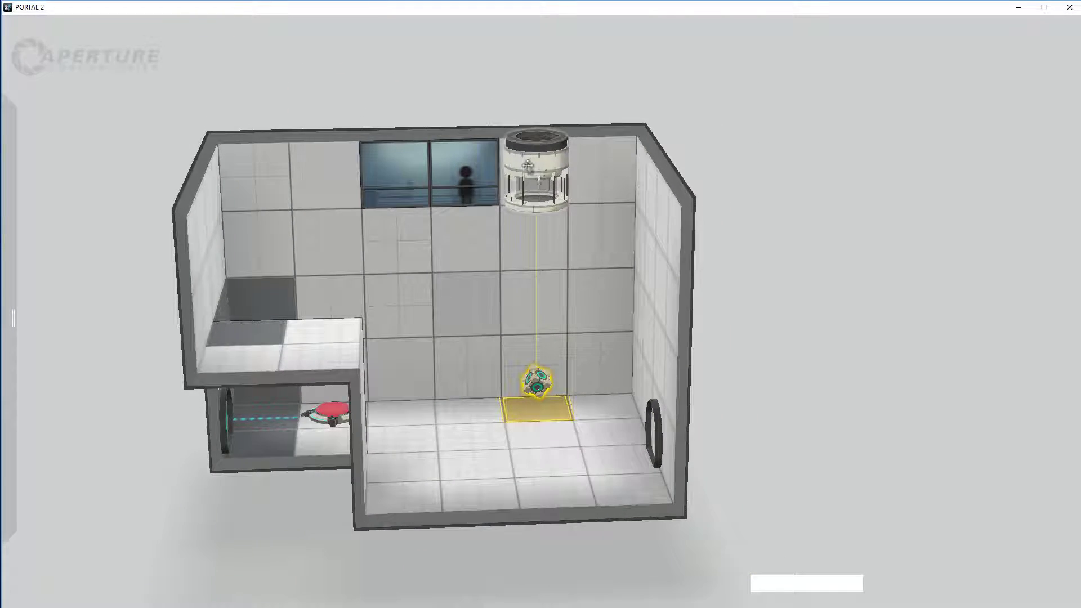
click(757, 281)
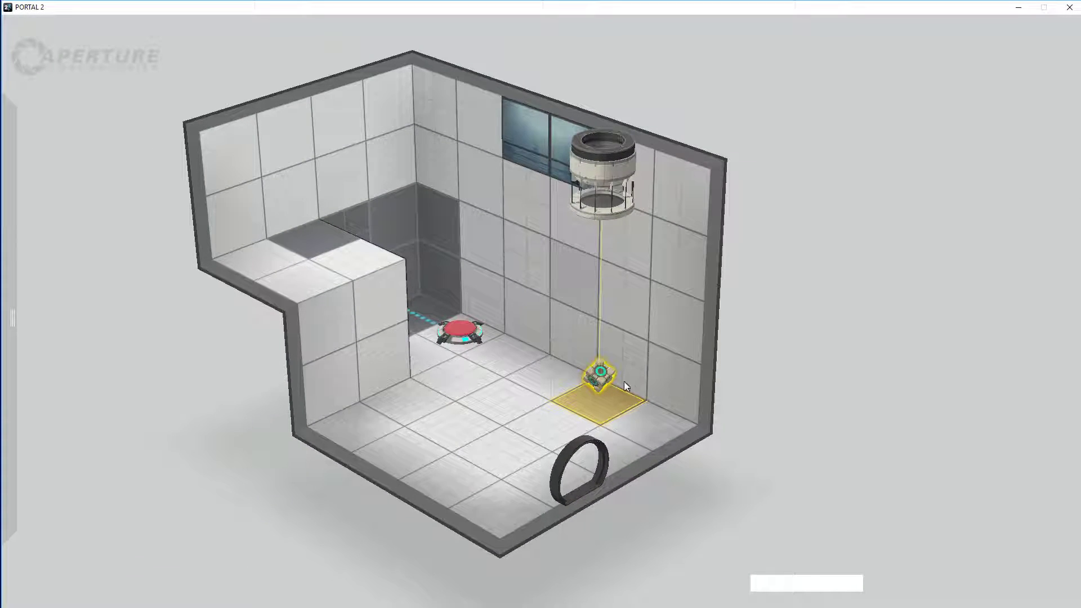
click(302, 513)
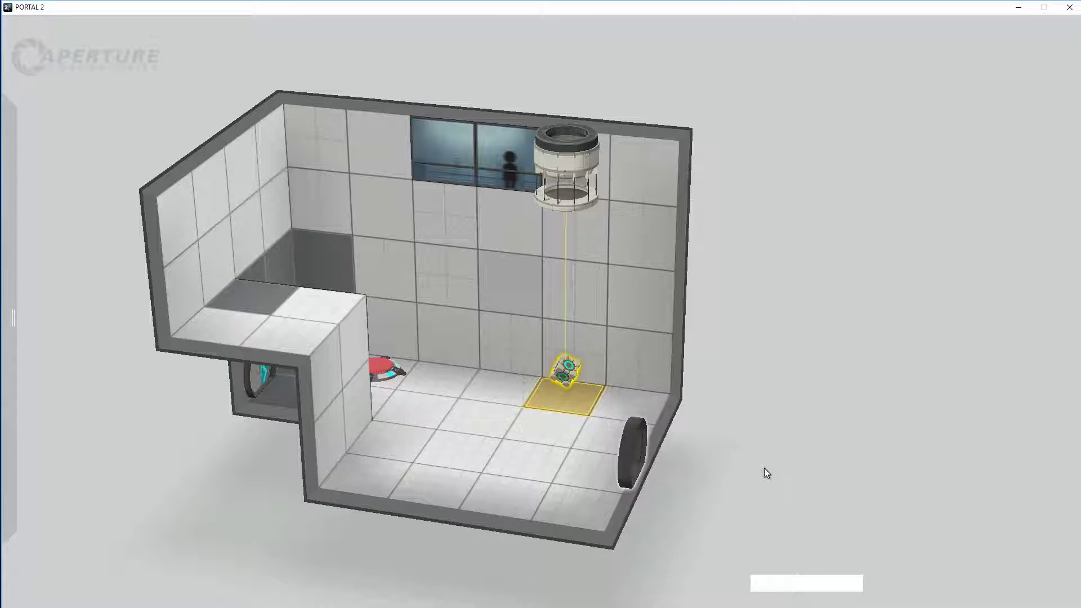
click(773, 479)
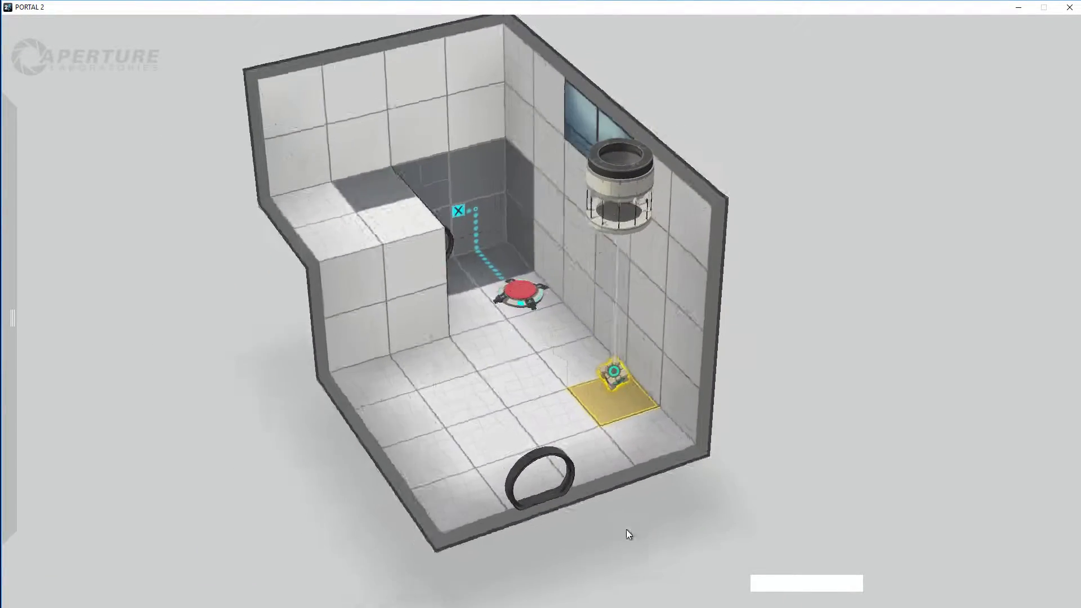
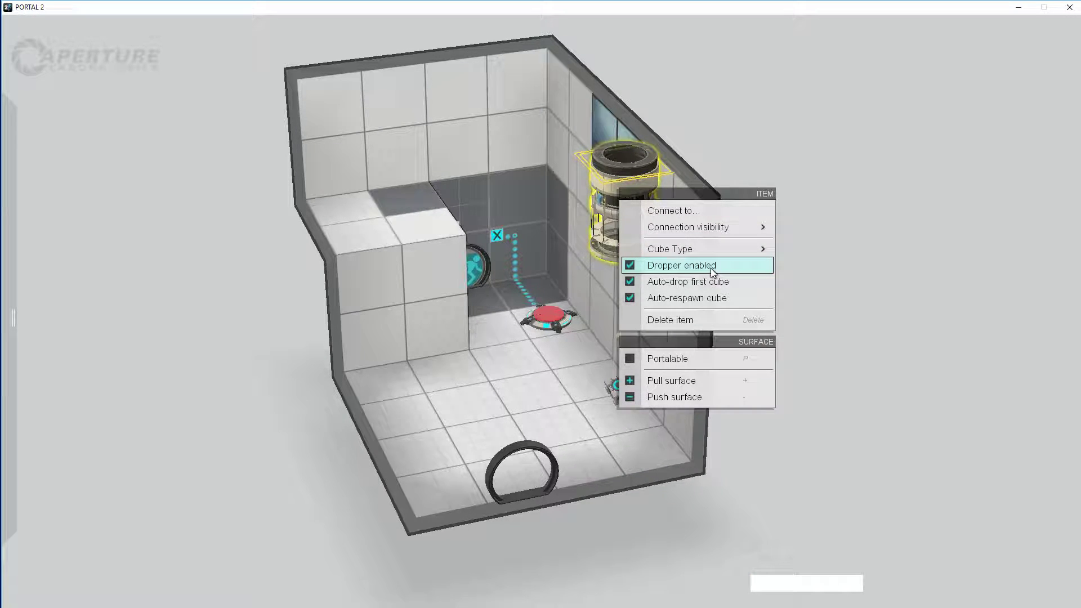
Uncheck Auto-drop first cube on the dropper, keeping dropping and respawning enabled.
click(709, 282)
click(883, 340)
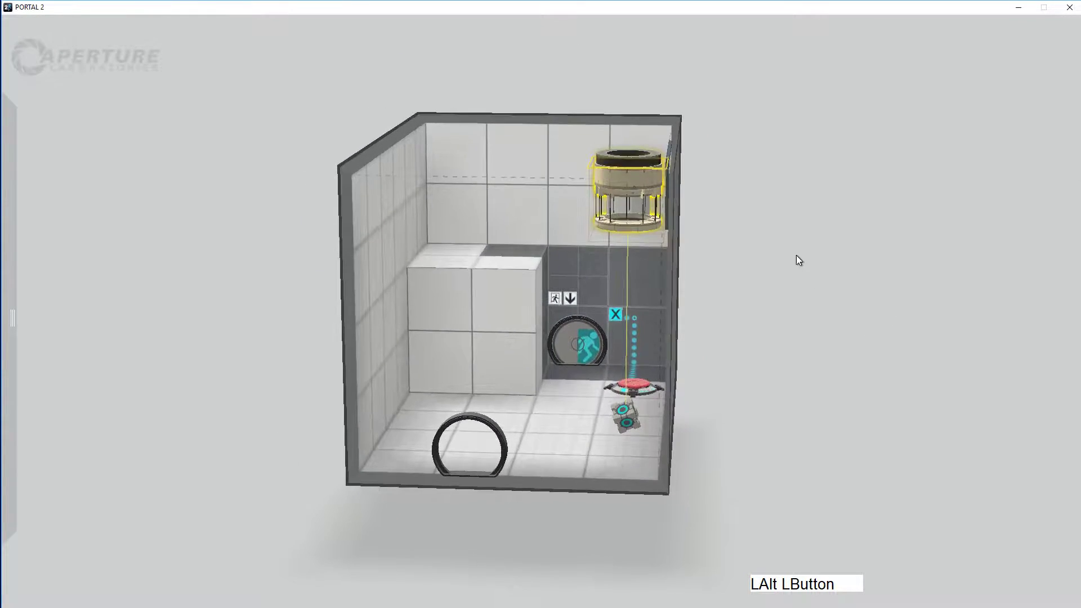
right_click(620, 180)
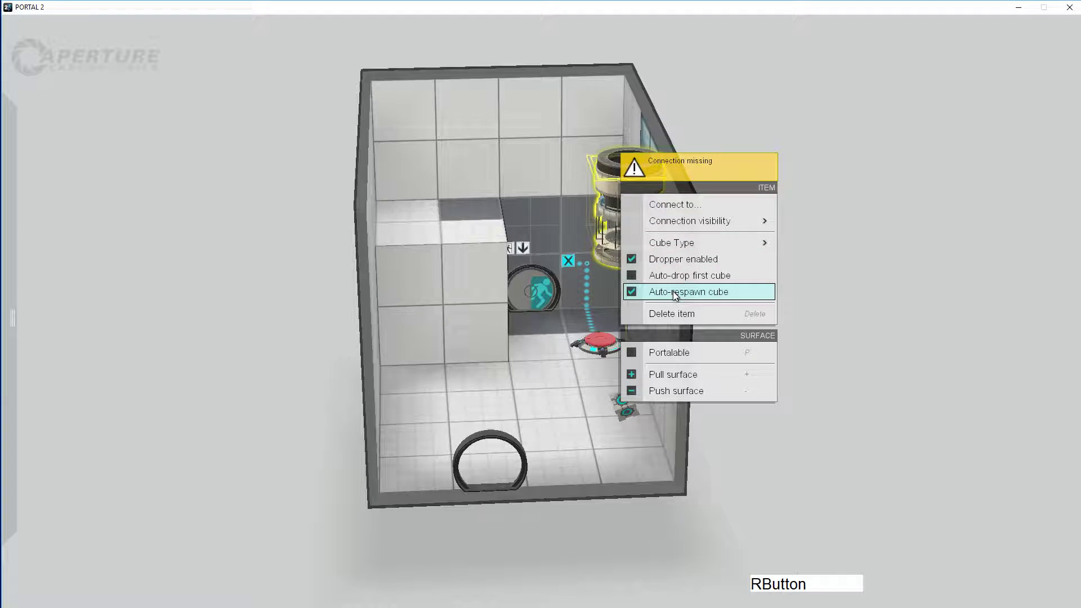
click(847, 302)
click(837, 325)
click(252, 260)
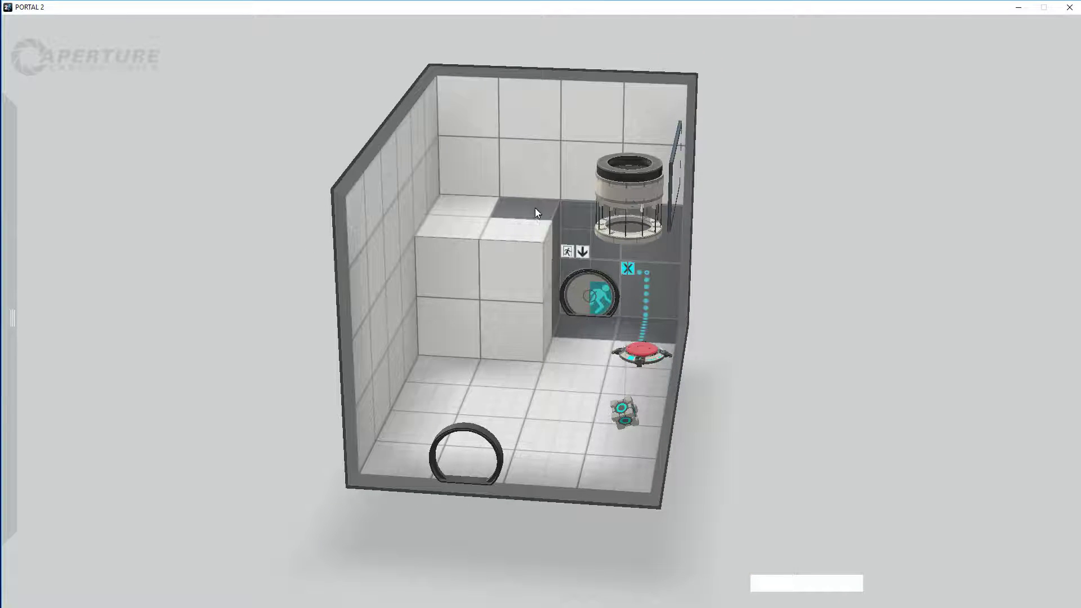
click(510, 156)
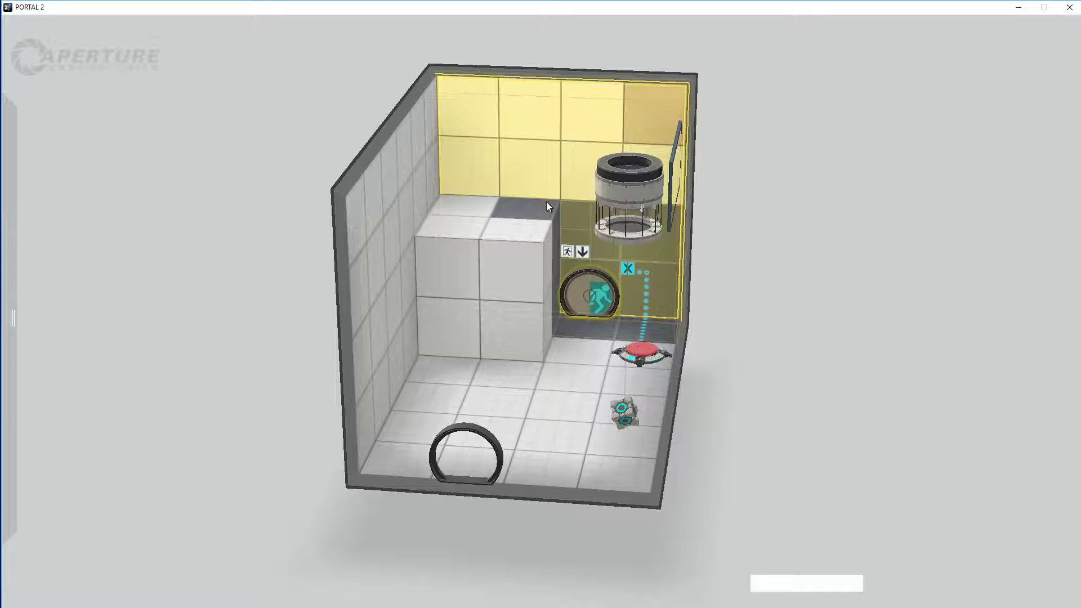
key(p)
click(408, 243)
key(p)
click(489, 386)
key(p)
click(356, 496)
click(523, 300)
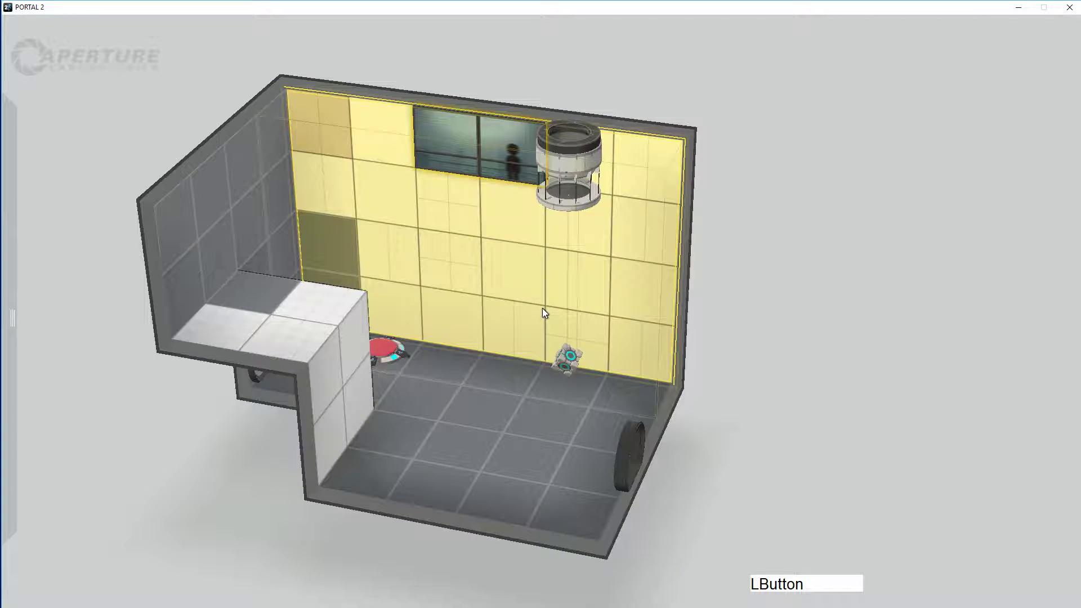
key(p)
click(392, 542)
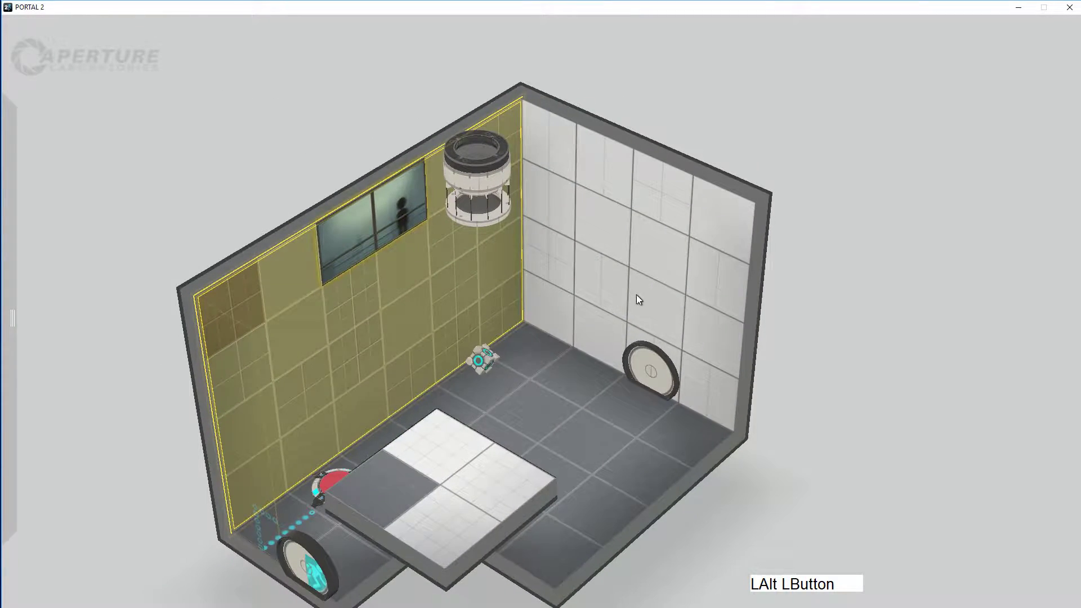
key(p)
click(954, 482)
middle_click(795, 464)
click(839, 490)
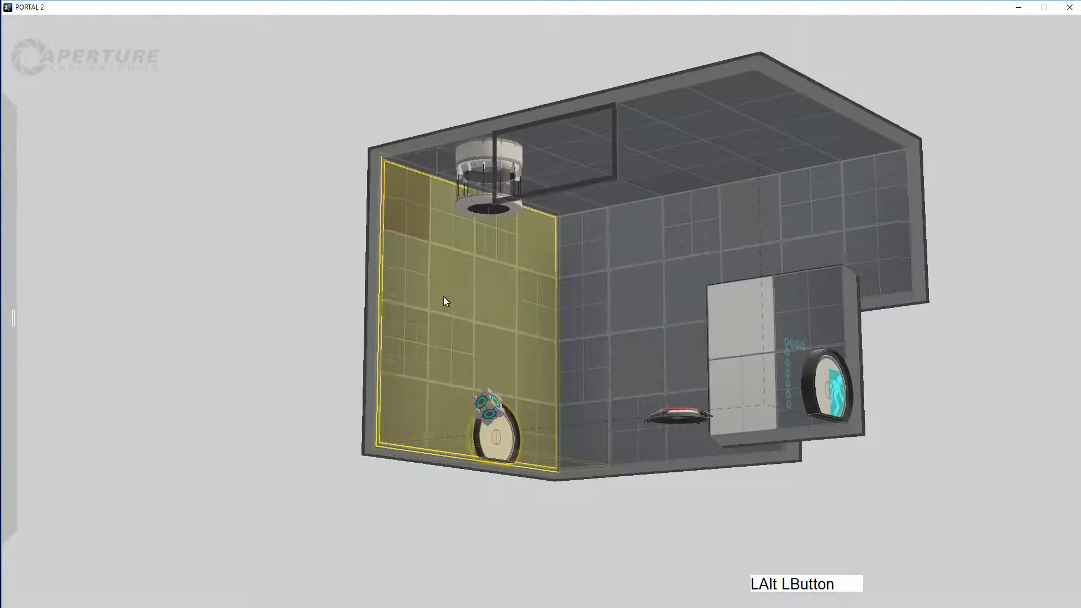
middle_click(750, 349)
Place a Pedestal Button on the ledge, turn its facing, and connect it to the cube dropper.
right_click(831, 361)
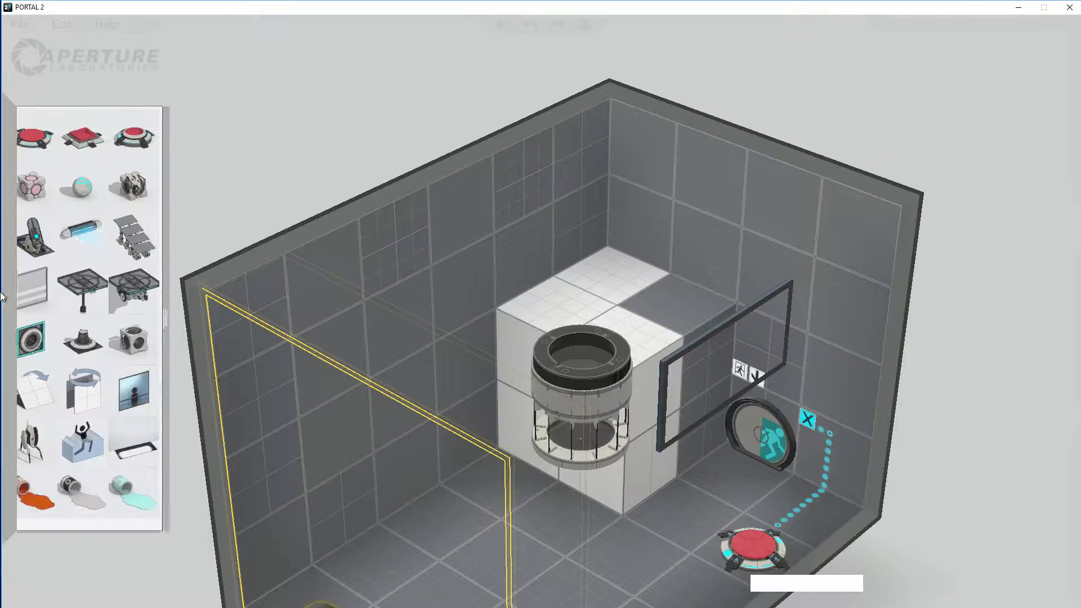
click(48, 144)
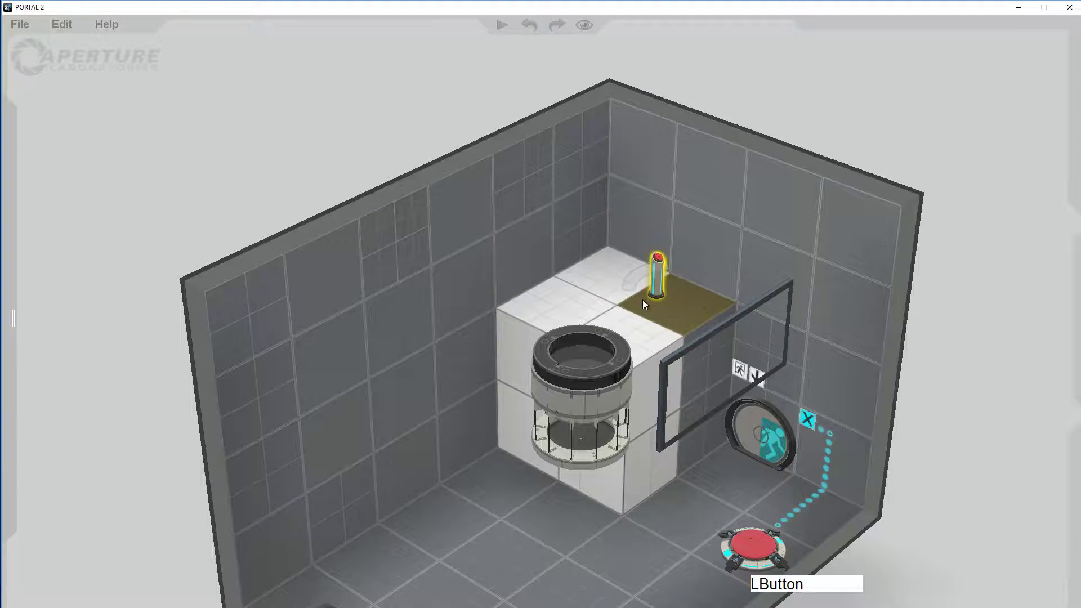
click(621, 273)
click(572, 256)
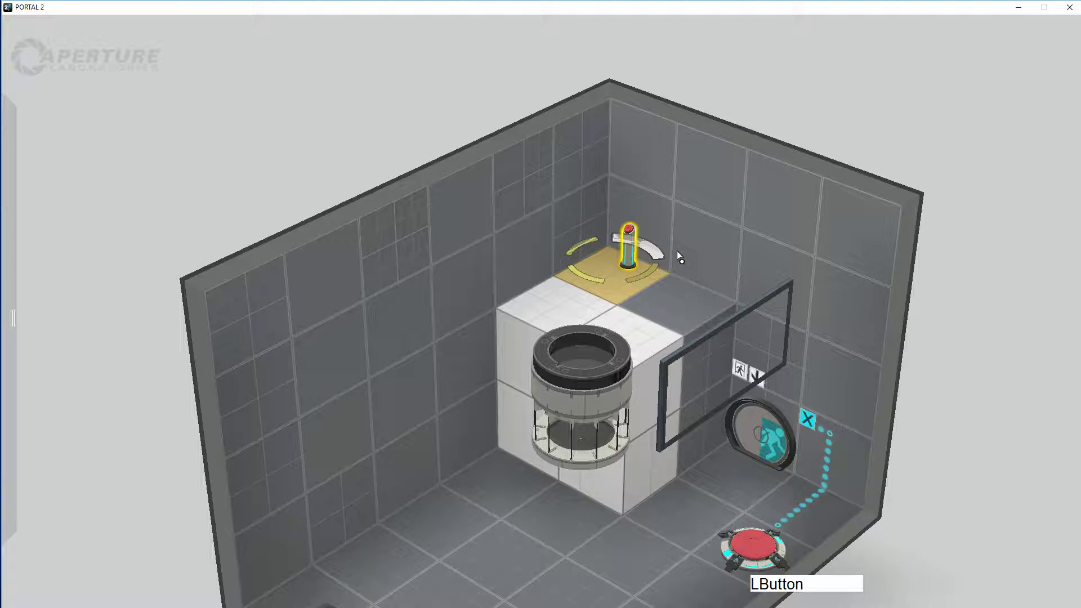
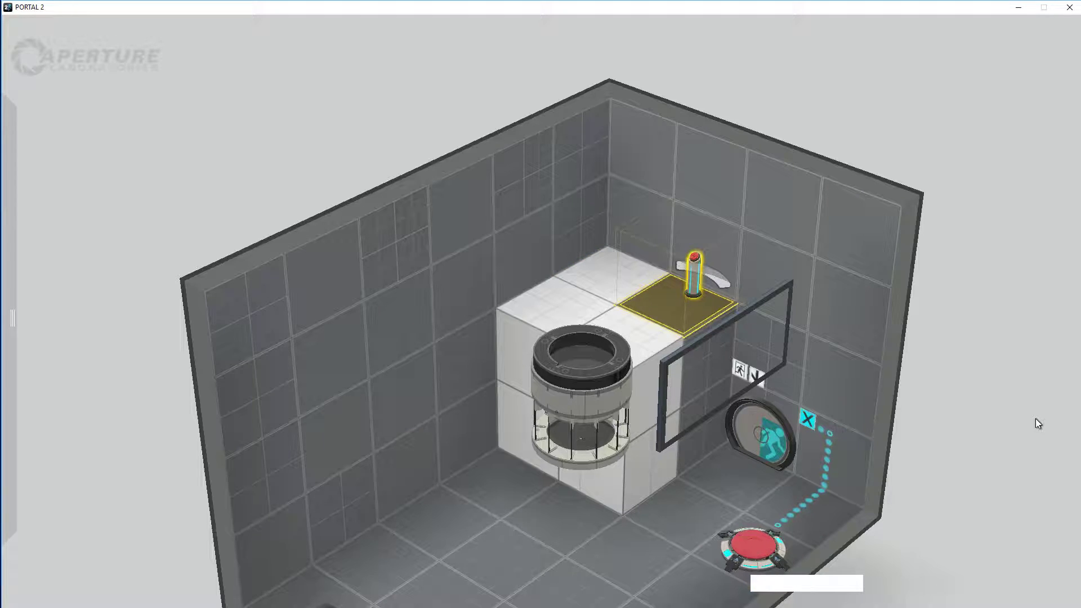
click(973, 406)
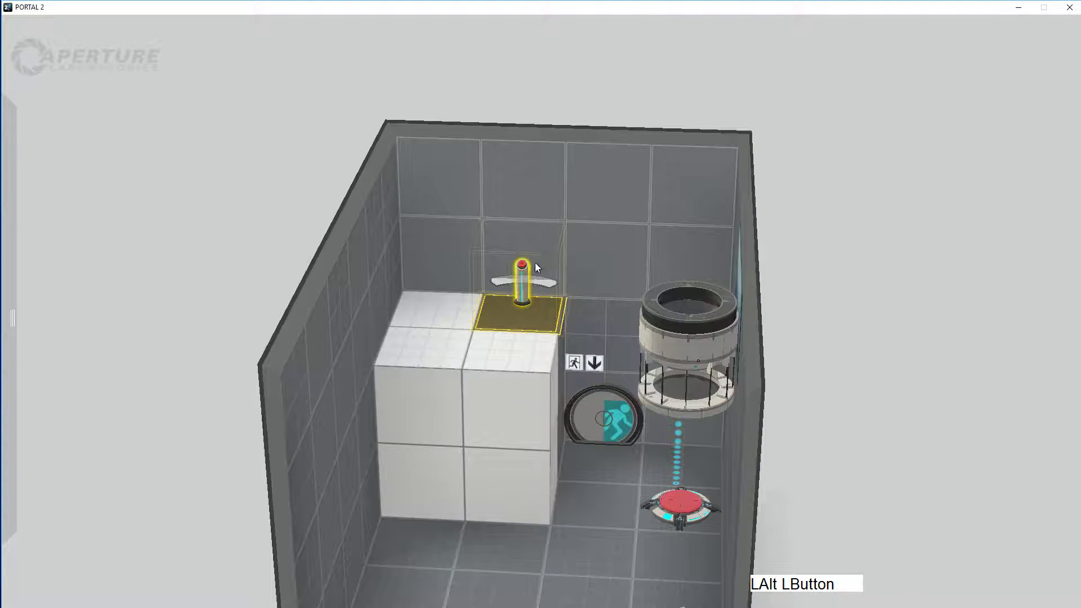
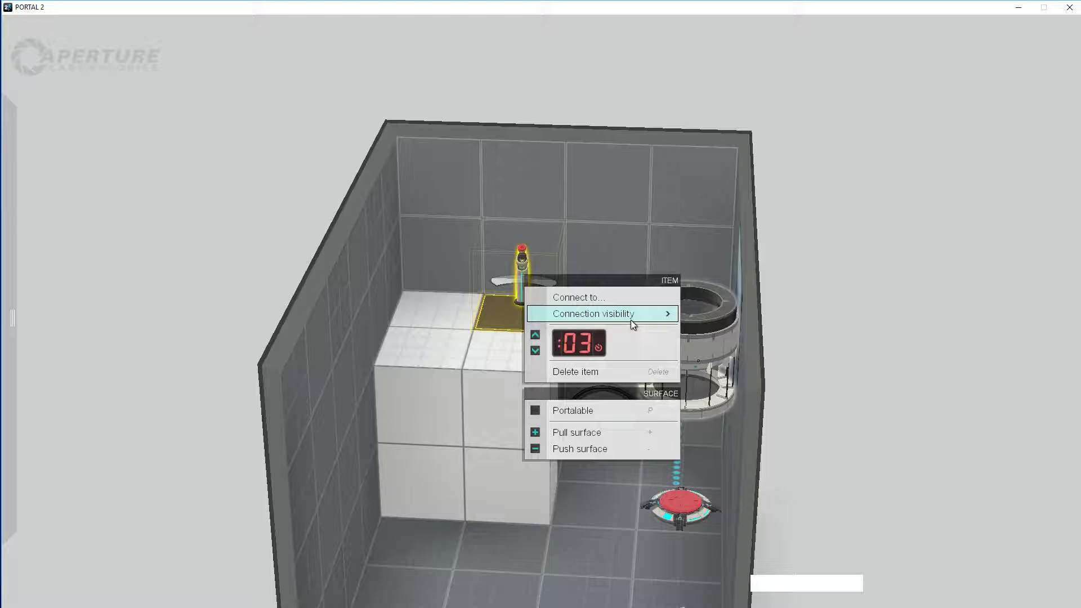
click(605, 301)
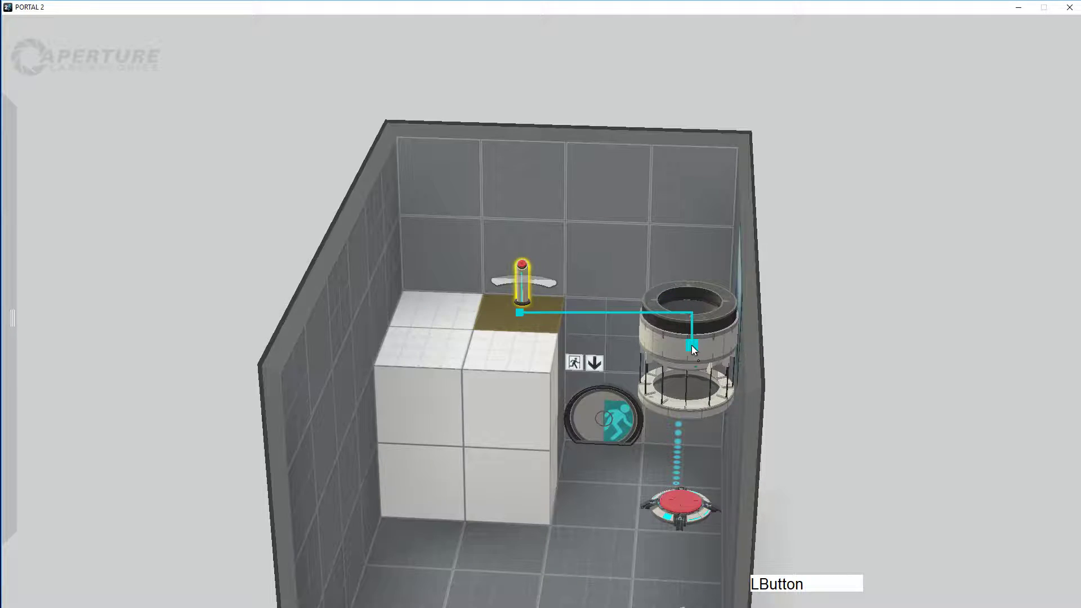
click(695, 343)
click(884, 409)
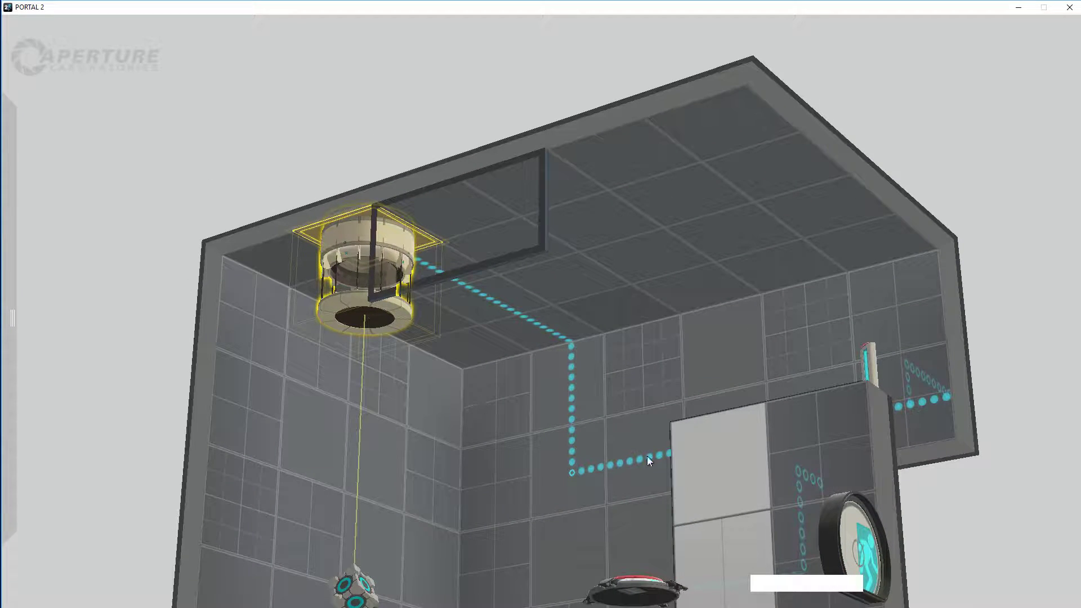
click(1028, 449)
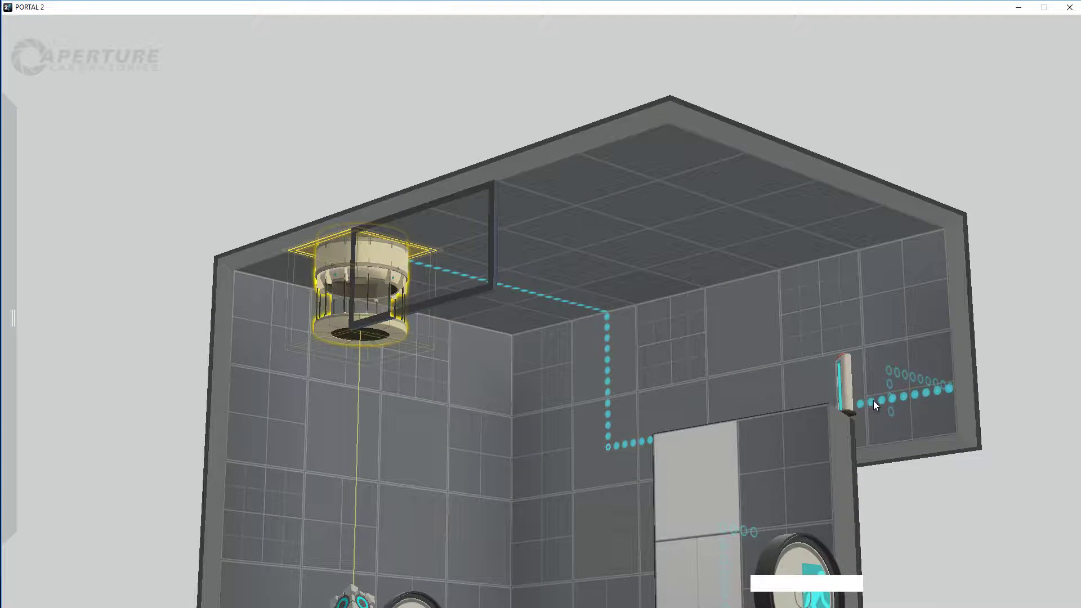
click(993, 418)
click(882, 414)
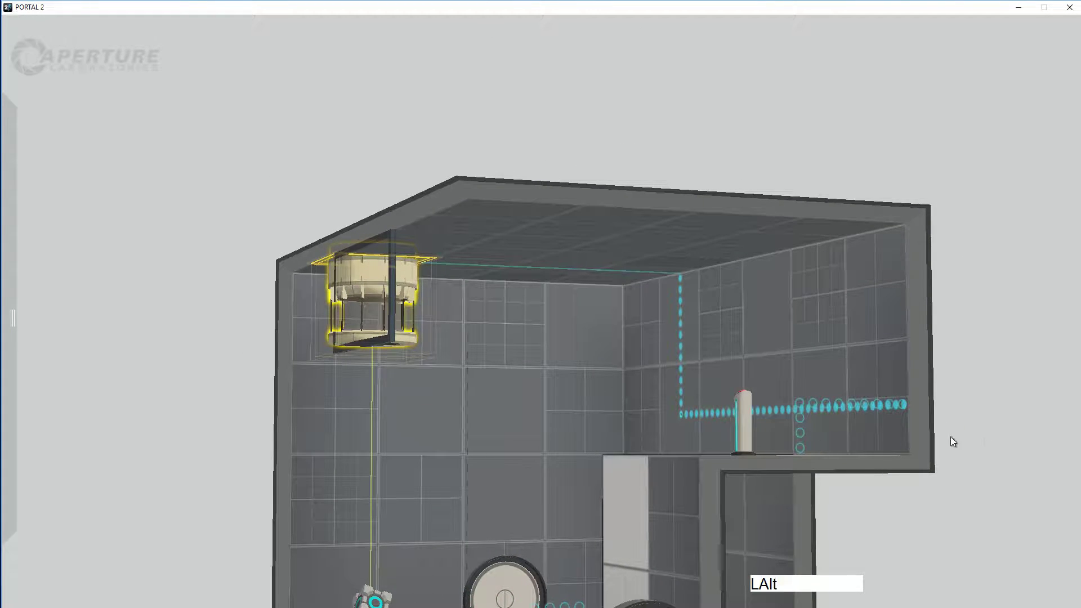
click(996, 452)
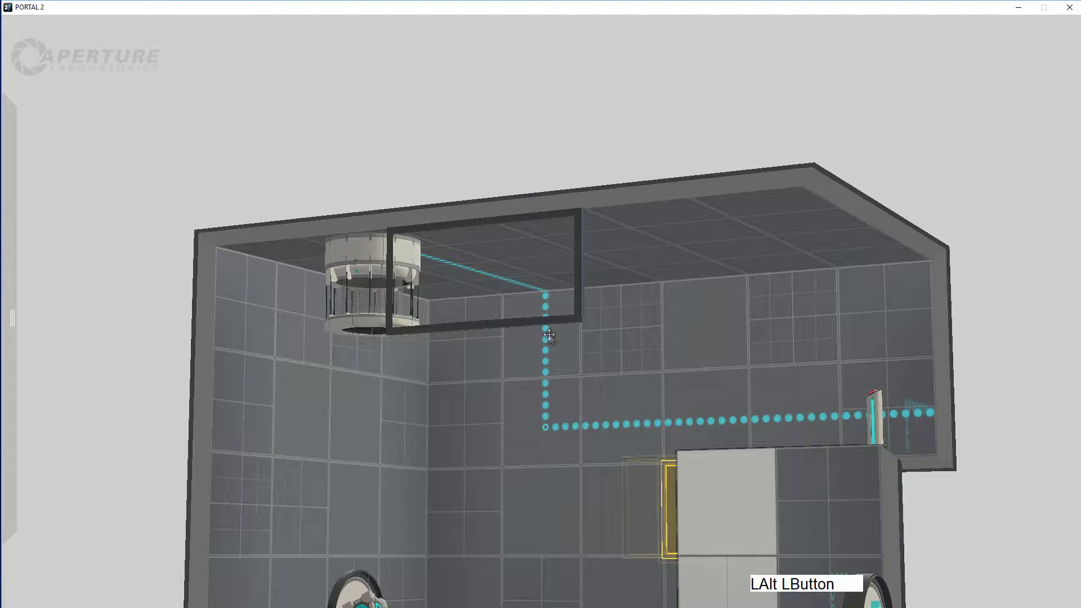
click(944, 523)
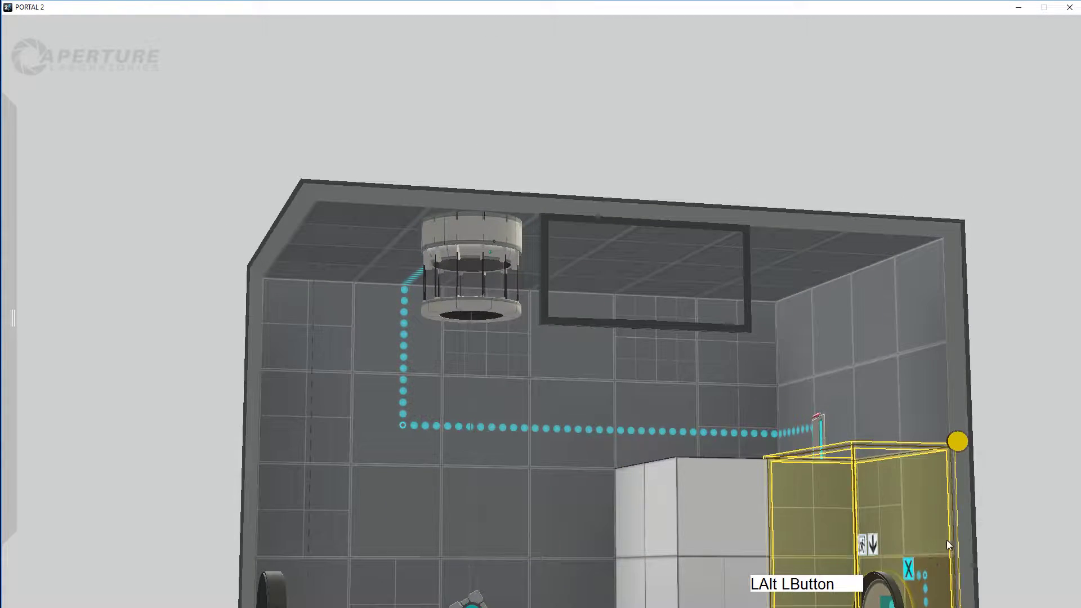
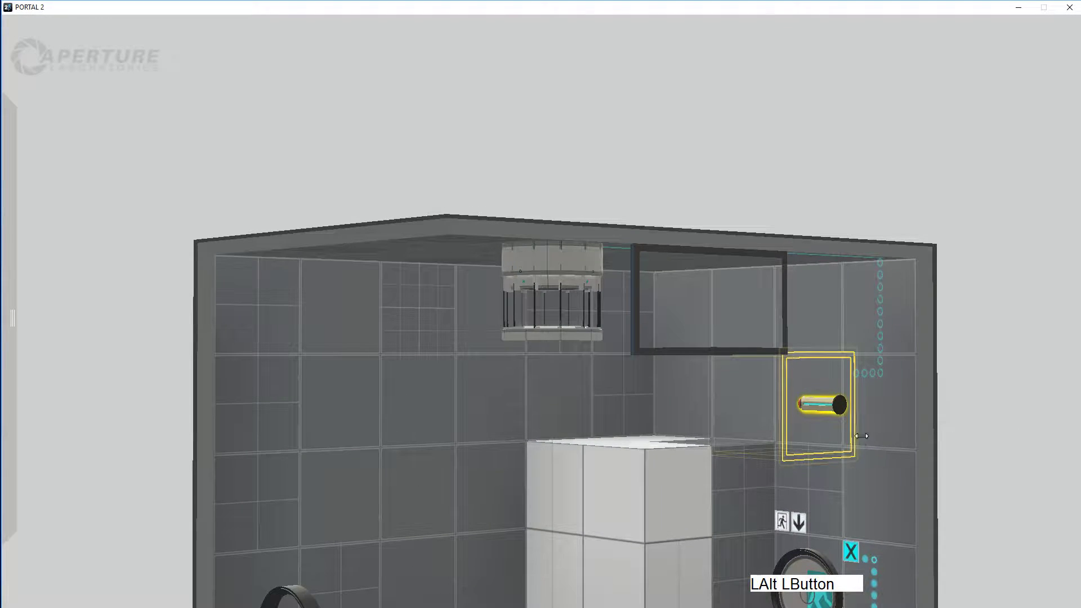
key(ctrl+z)
click(976, 455)
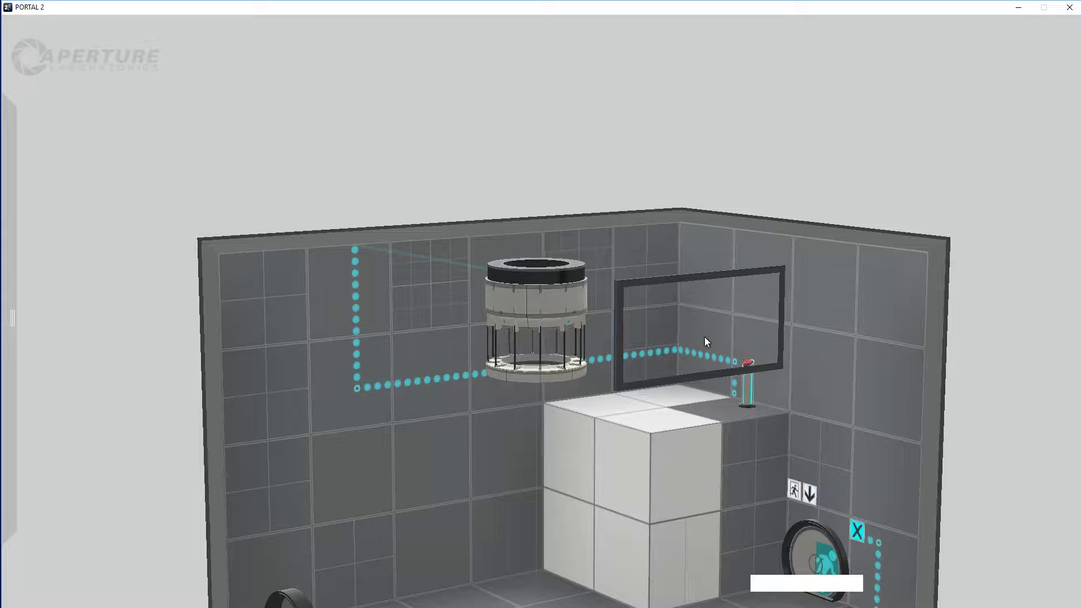
click(708, 334)
key(p)
click(968, 462)
middle_click(910, 436)
Look over a floor selection, then launch the chamber build with Play.
right_click(756, 522)
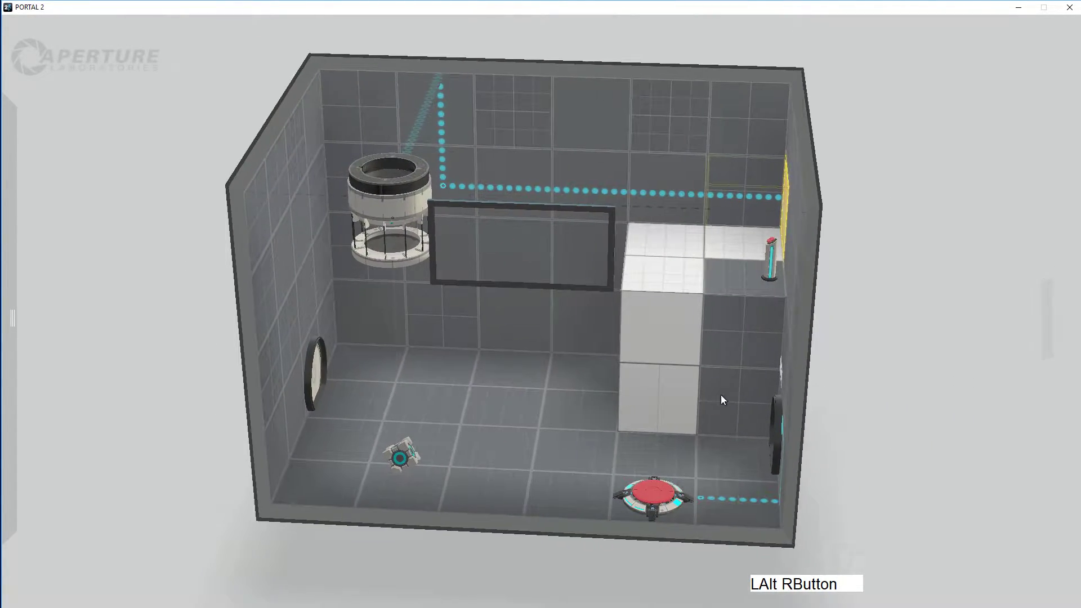
click(523, 440)
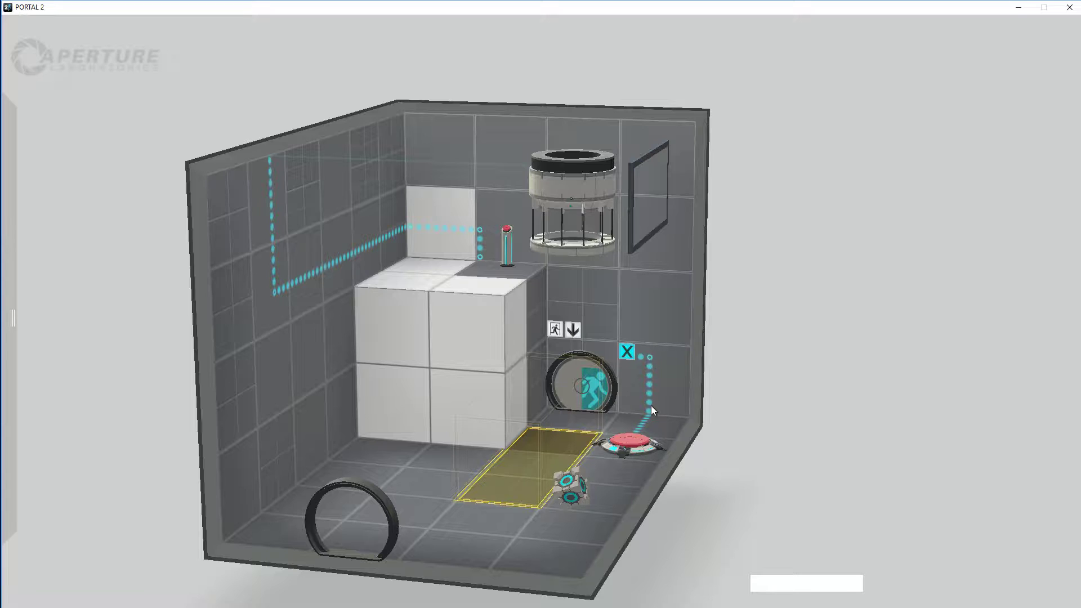
click(790, 507)
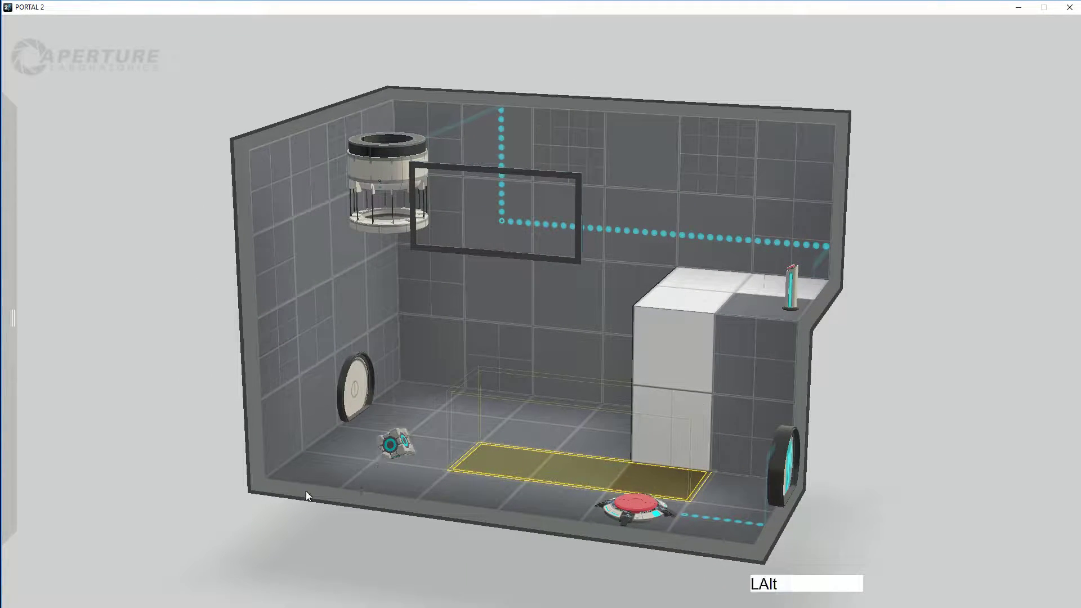
click(168, 471)
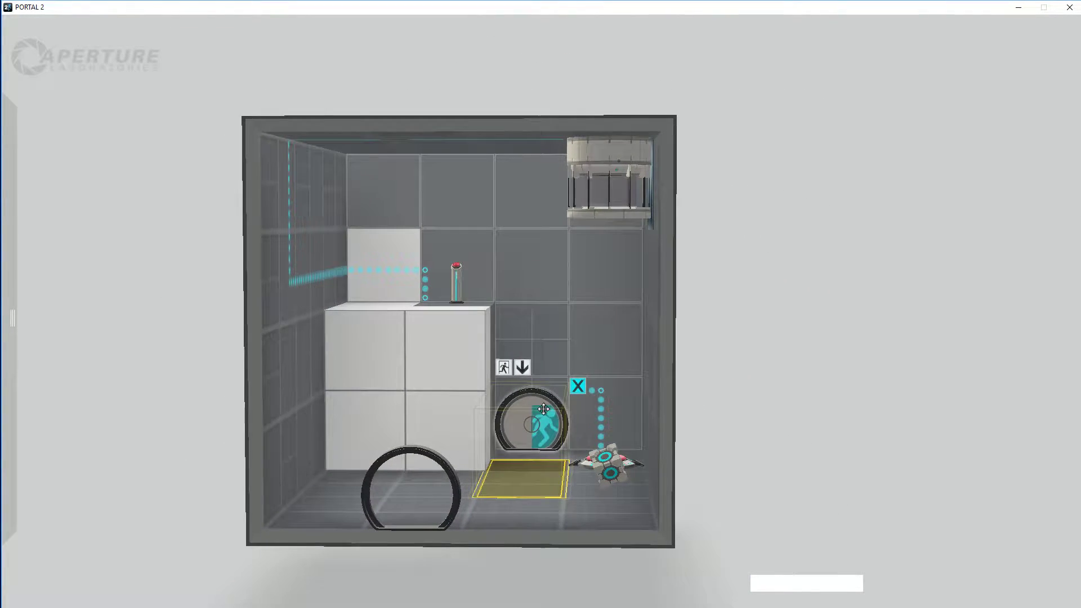
click(746, 376)
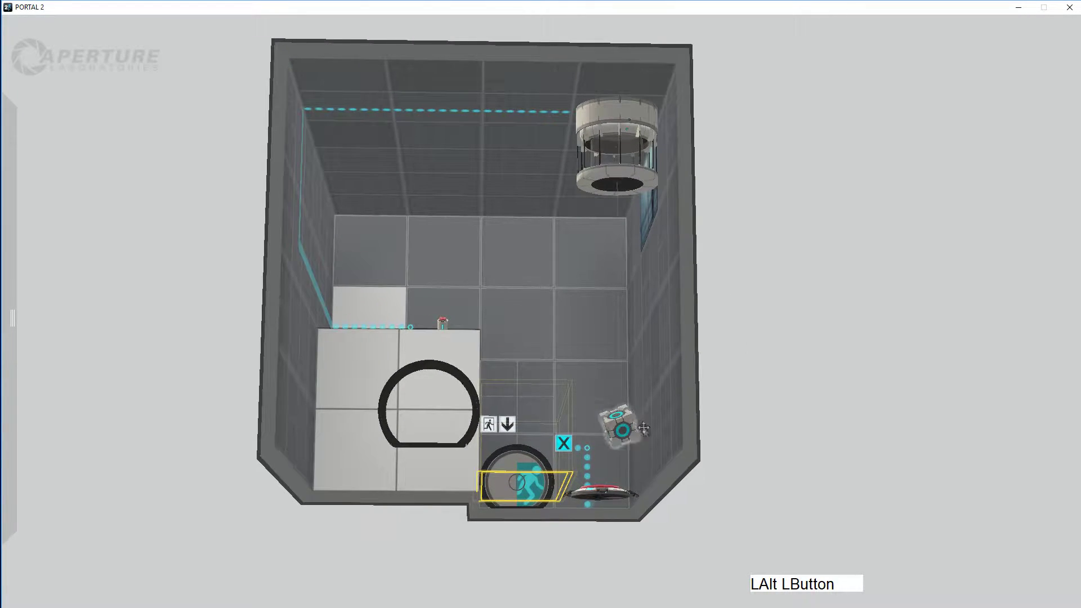